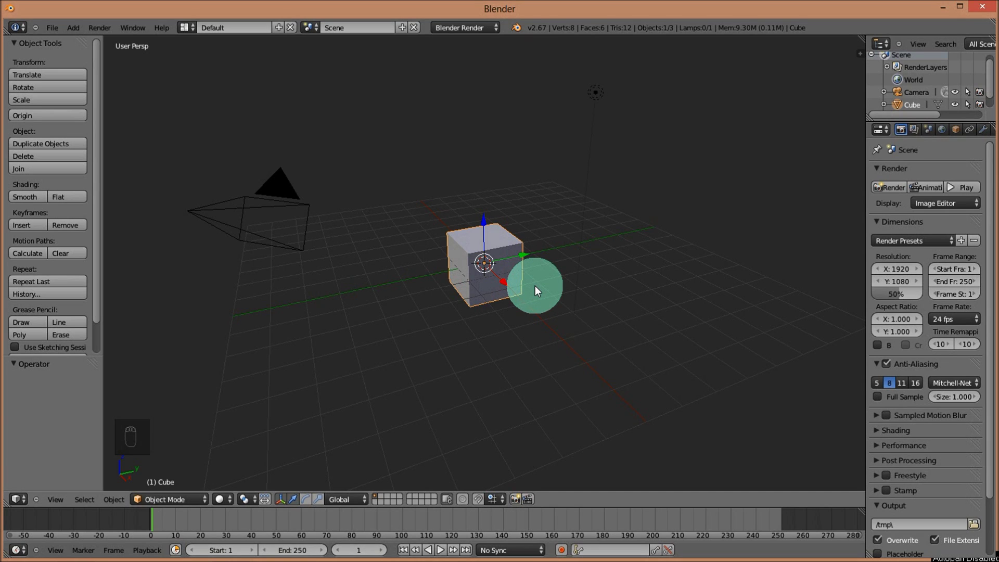
# - Switch to front view and align the camera to it
pyautogui.press('KP_1')
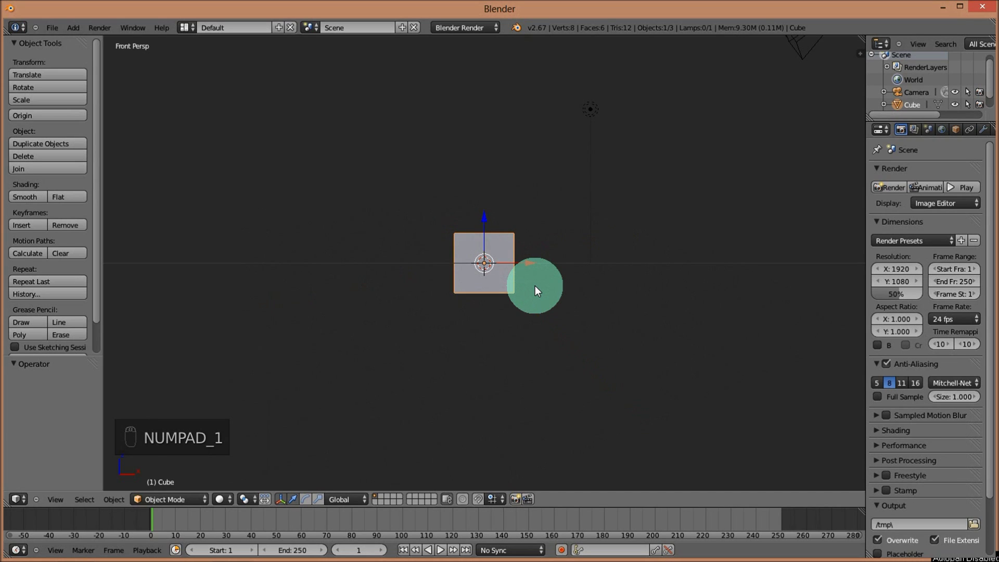
pyautogui.press('ctrl+alt+KP_0')
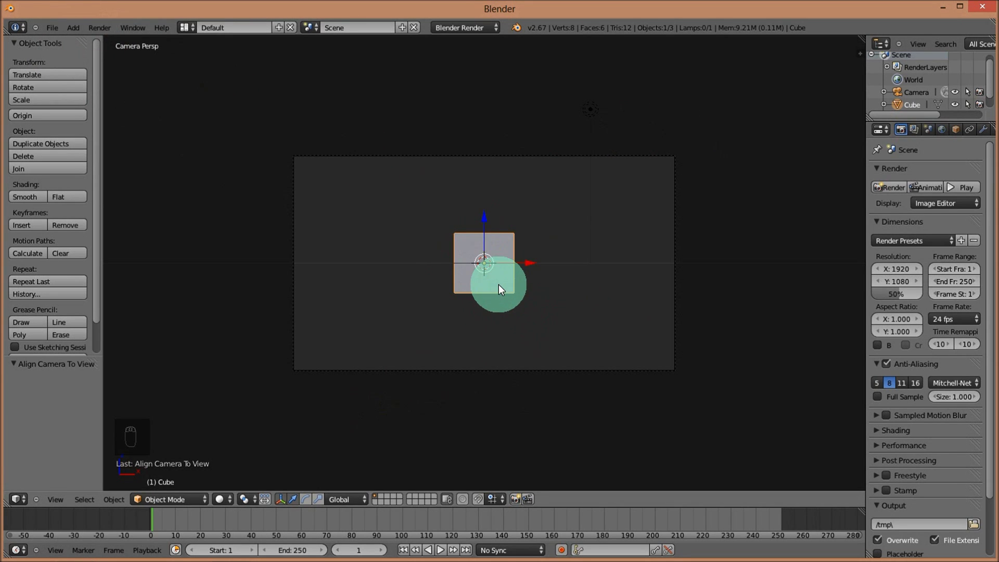
# - Delete the cube and add a grid rotated 90° on X and scaled 8×
pyautogui.press('x')
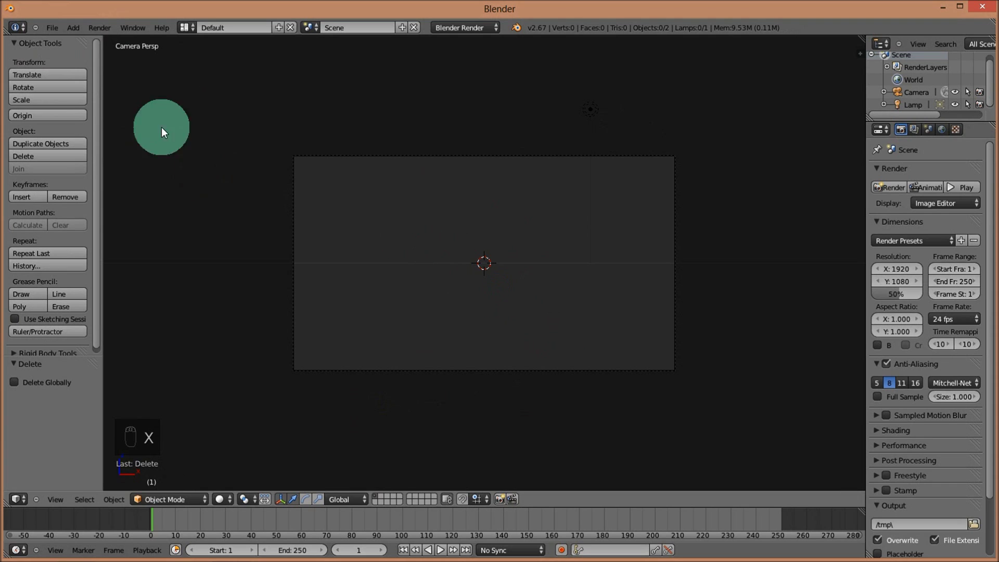
pyautogui.moveTo(76, 33); pyautogui.dragTo(190, 69)
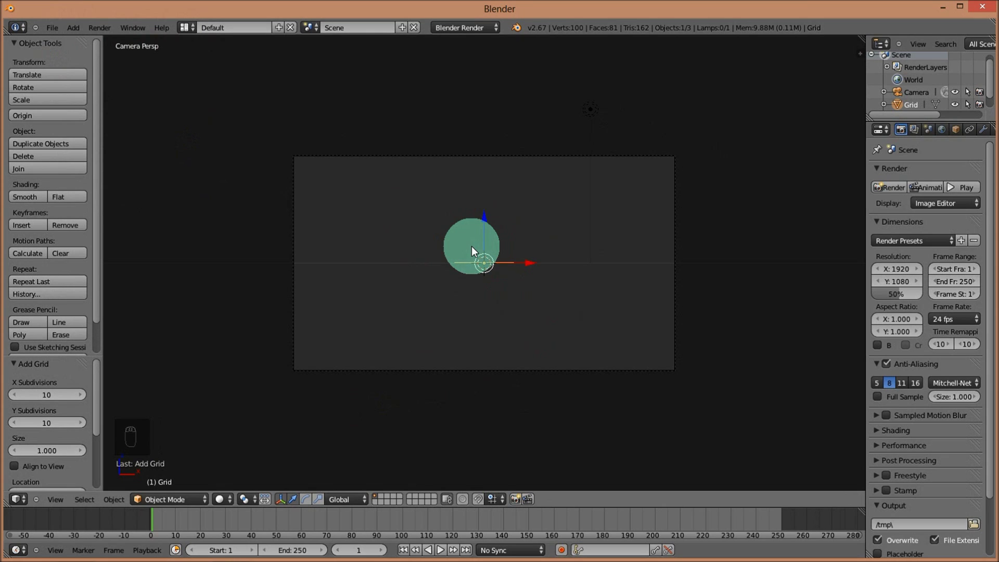
pyautogui.press('r')
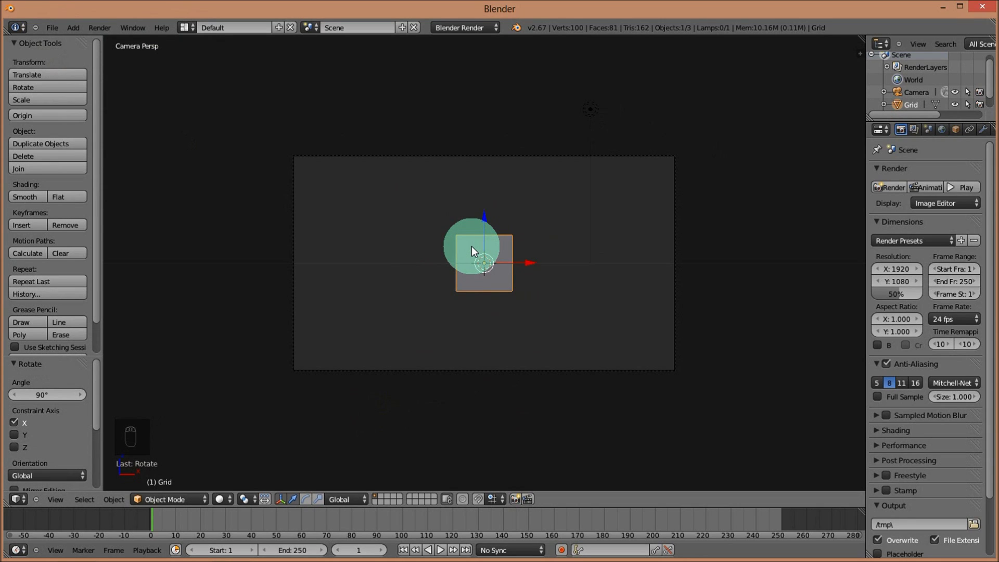
pyautogui.press('s')
pyautogui.press('KP_8')
pyautogui.press('s')
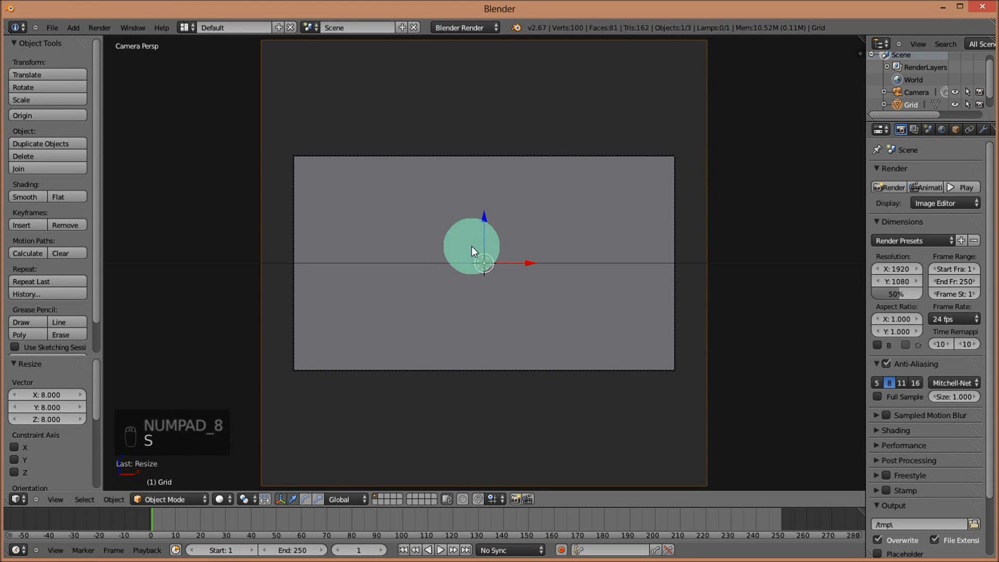
# - Subdivide the grid's mesh with 5 cuts and return to object mode
pyautogui.press('Tab')
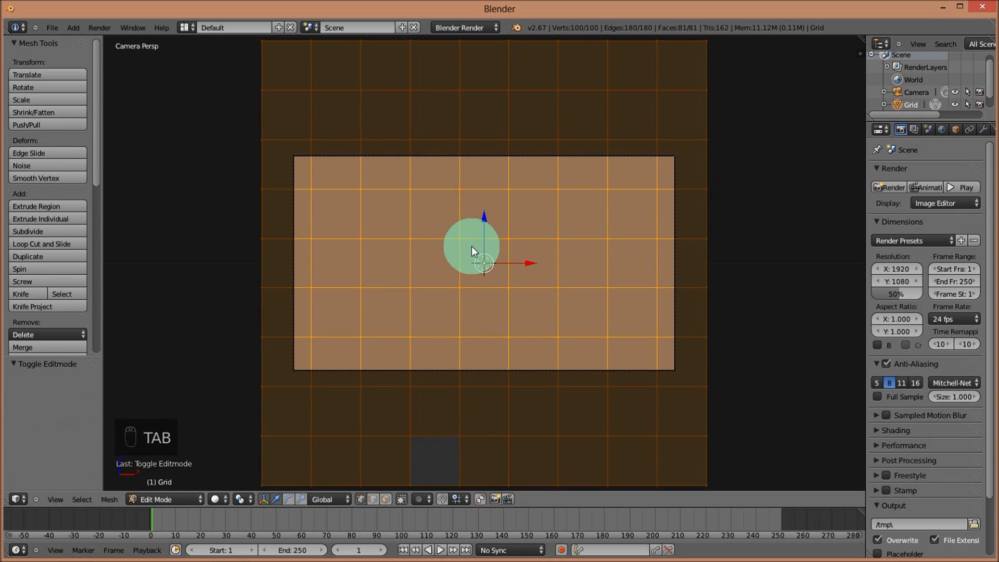
pyautogui.press('w')
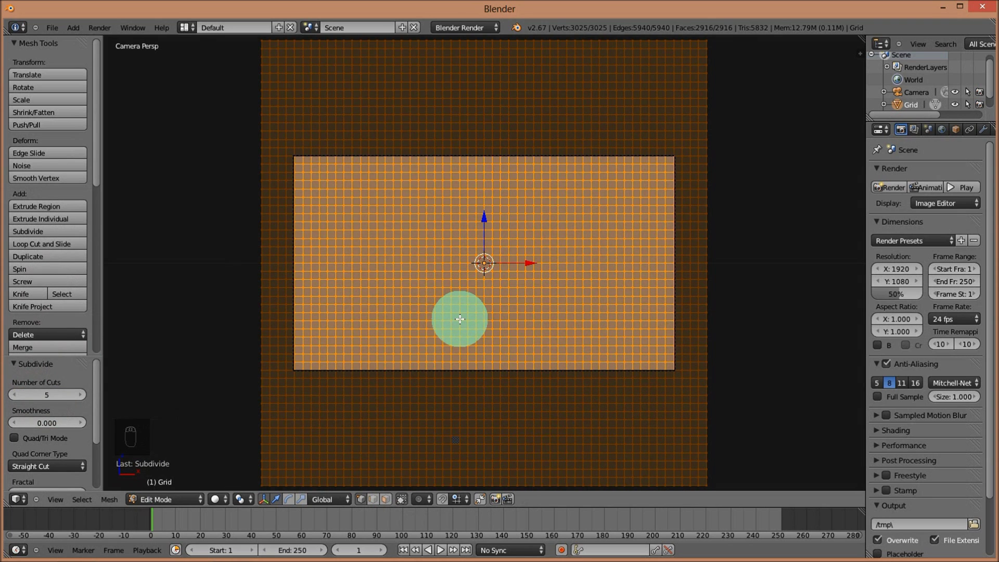
pyautogui.press('Tab')
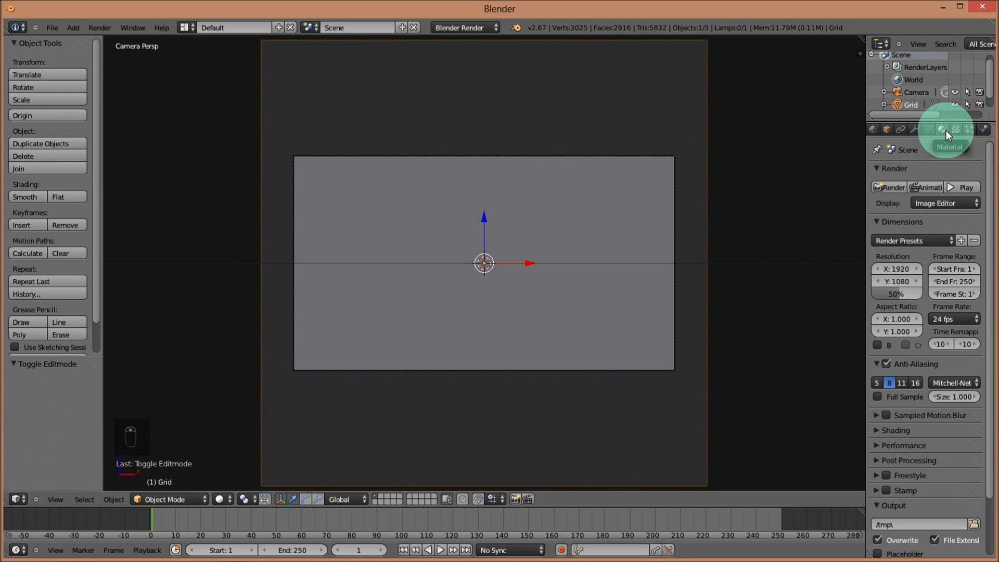
# - Create a wire-type material for the grid with Emit 0.5 and go to world settings
pyautogui.moveTo(950, 135); pyautogui.dragTo(963, 335)
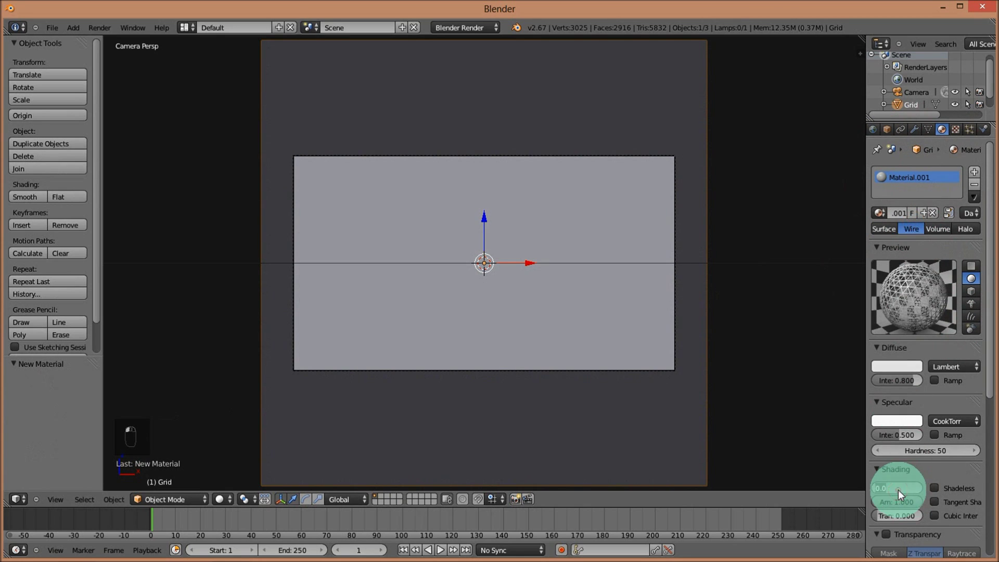
pyautogui.click(902, 493)
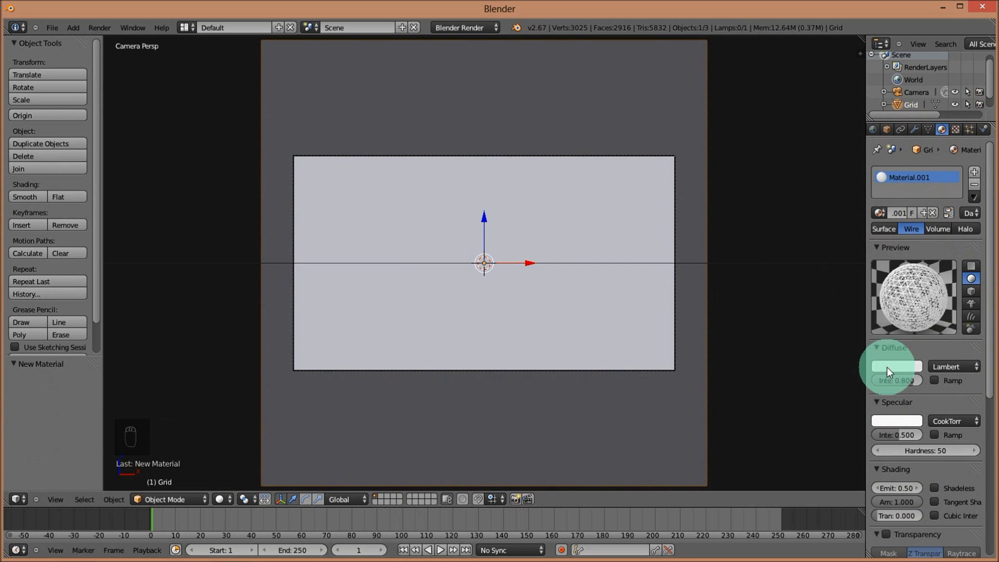
pyautogui.moveTo(875, 135); pyautogui.dragTo(883, 476)
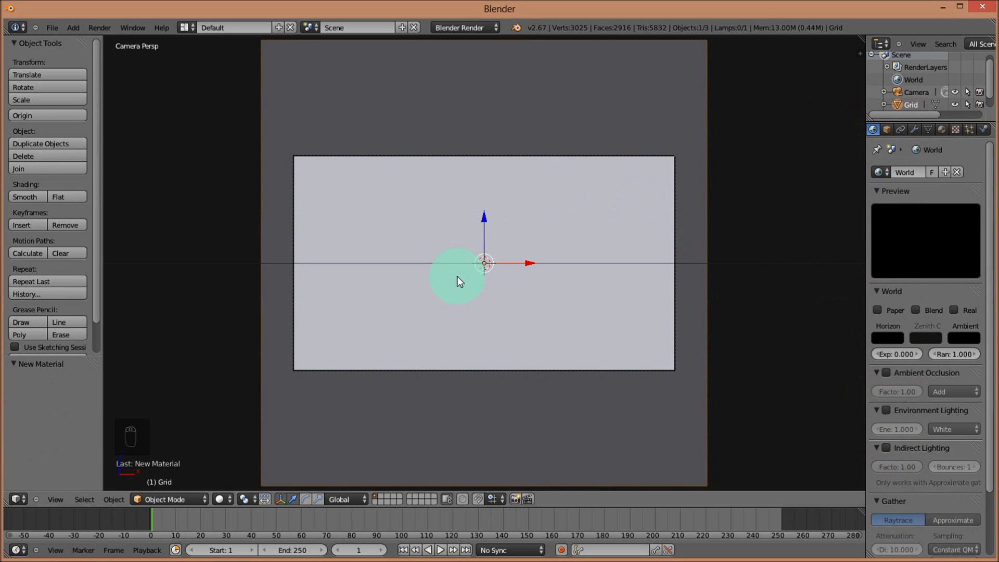
# - Rename the render layer to Grid and add a second render layer named Text
pyautogui.moveTo(813, 203); pyautogui.dragTo(902, 133)
pyautogui.moveTo(901, 132); pyautogui.dragTo(929, 209)
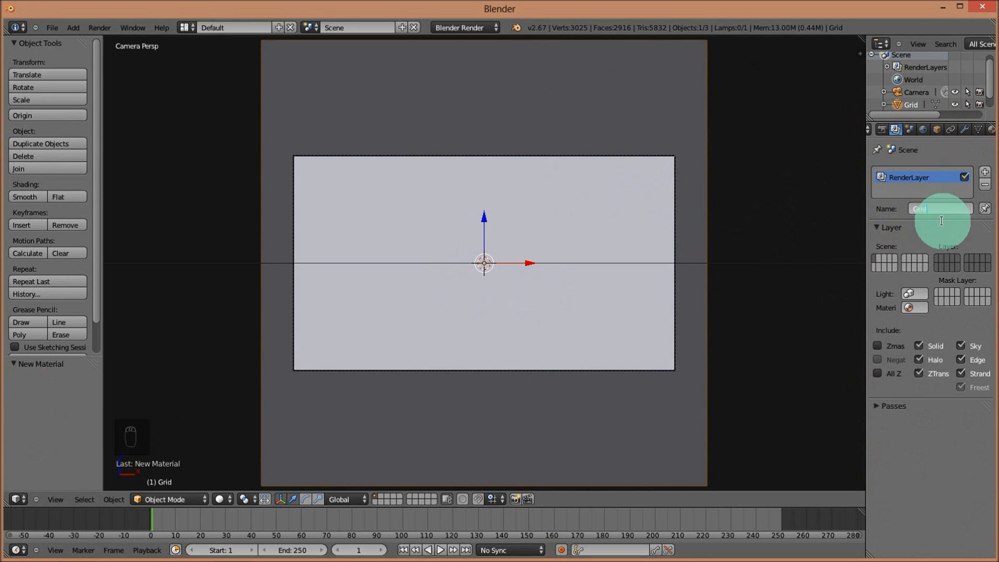
pyautogui.moveTo(941, 262); pyautogui.dragTo(988, 184)
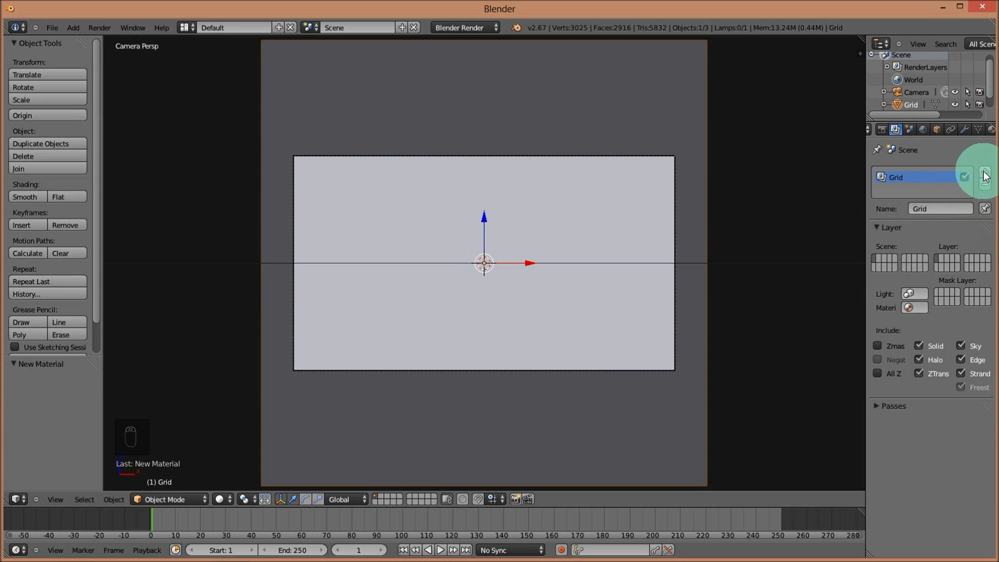
pyautogui.moveTo(988, 174); pyautogui.dragTo(969, 215)
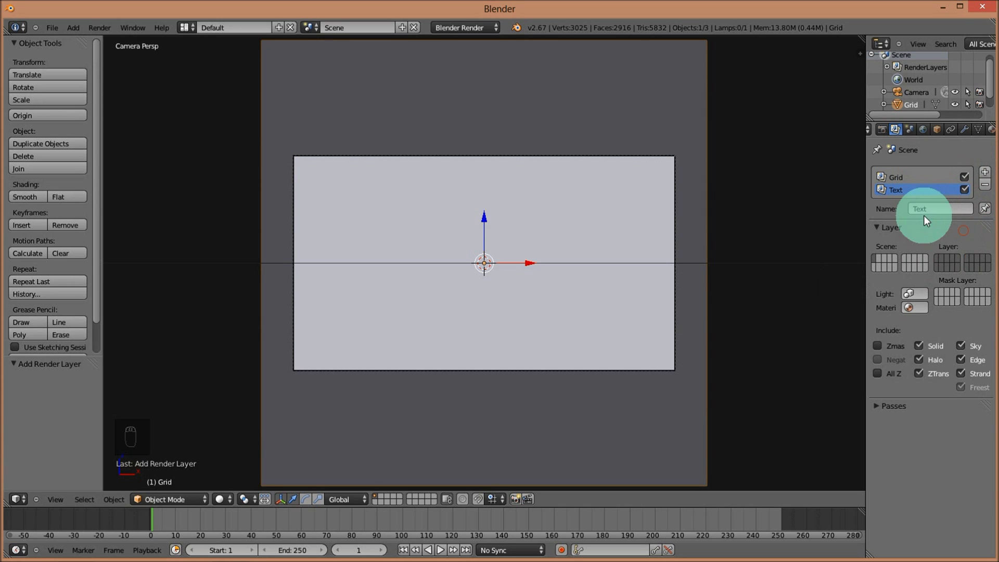
pyautogui.moveTo(944, 263); pyautogui.dragTo(60, 35)
# - Add a text object to the scene
pyautogui.moveTo(73, 29); pyautogui.dragTo(534, 240)
# - Rotate the text 90° on X and set its paragraph alignment to Center
pyautogui.press('r')
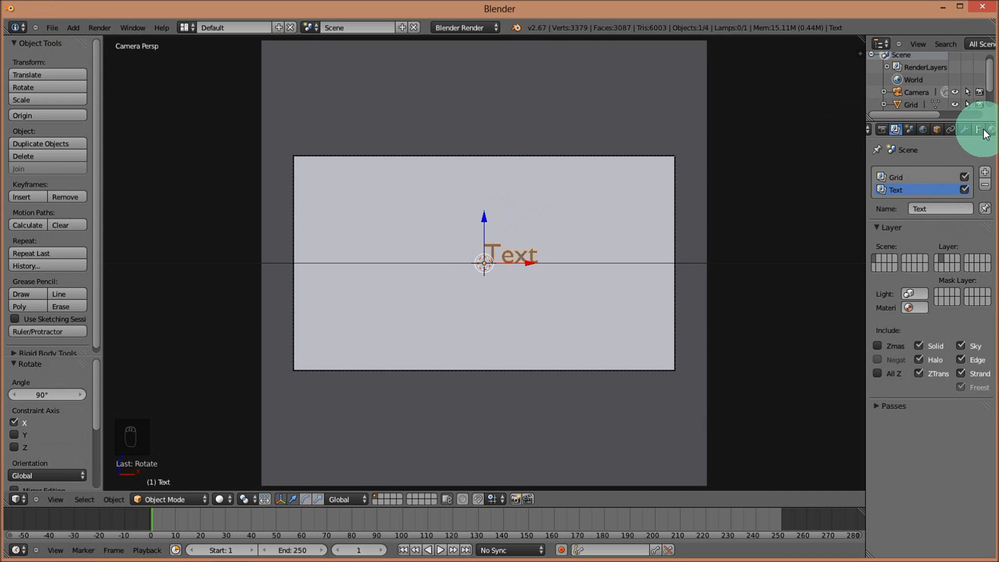
pyautogui.moveTo(984, 133); pyautogui.dragTo(955, 286)
pyautogui.moveTo(954, 286); pyautogui.dragTo(915, 447)
pyautogui.moveTo(915, 447); pyautogui.dragTo(808, 392)
pyautogui.middleClick(809, 392)
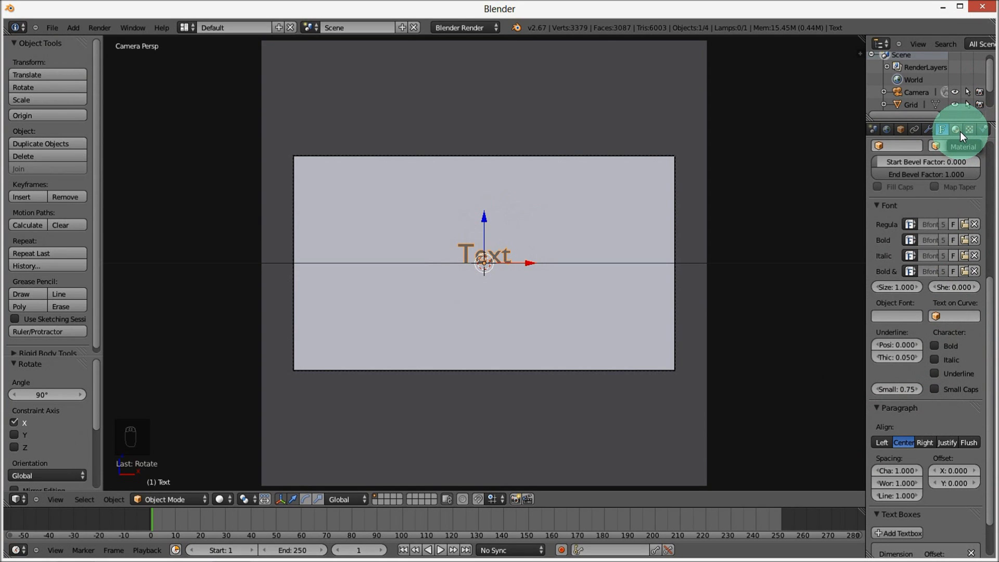
# - Give the text a new glowing material with Emit 1.0
pyautogui.moveTo(965, 136); pyautogui.dragTo(896, 488)
pyautogui.moveTo(896, 488); pyautogui.dragTo(896, 488)
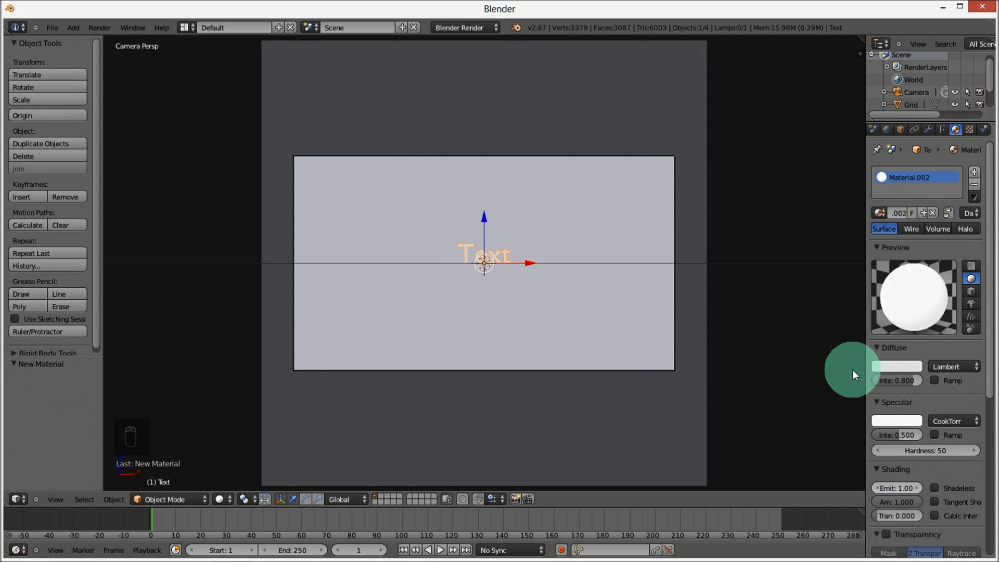
pyautogui.middleClick(511, 346)
# - Move the text to scene layer 2 and show both layers together
pyautogui.press('m')
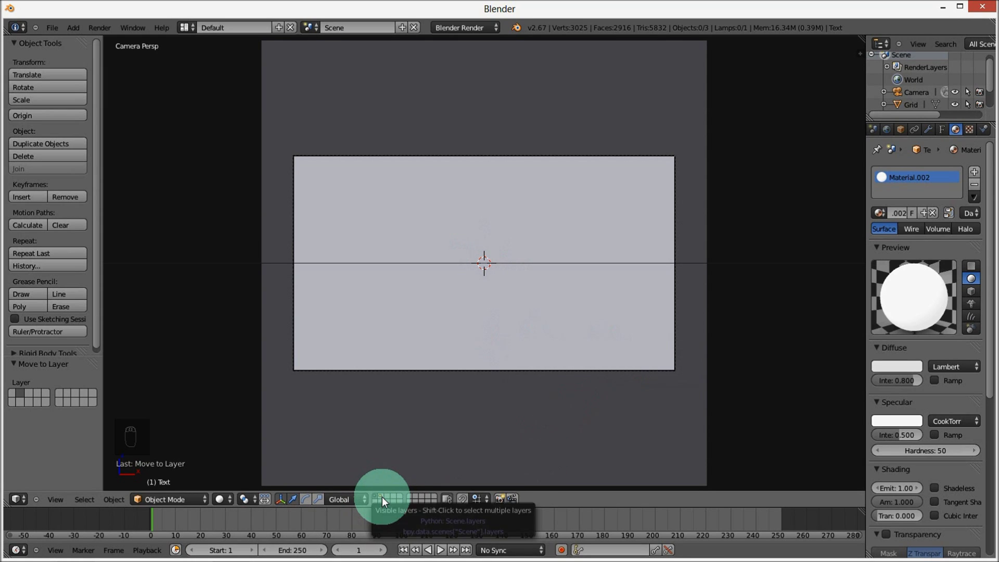
pyautogui.click(384, 500)
pyautogui.click(425, 445)
pyautogui.middleClick(426, 445)
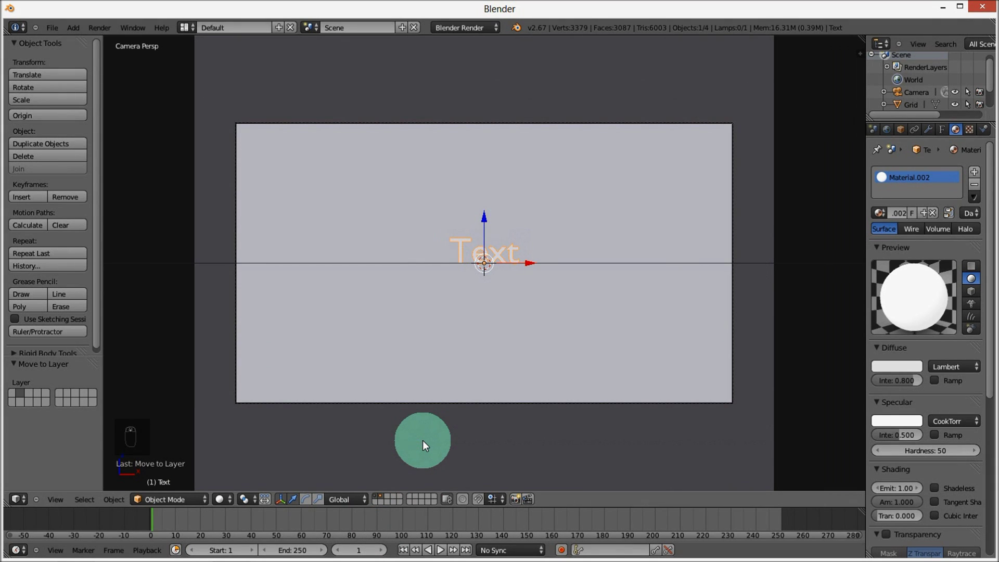
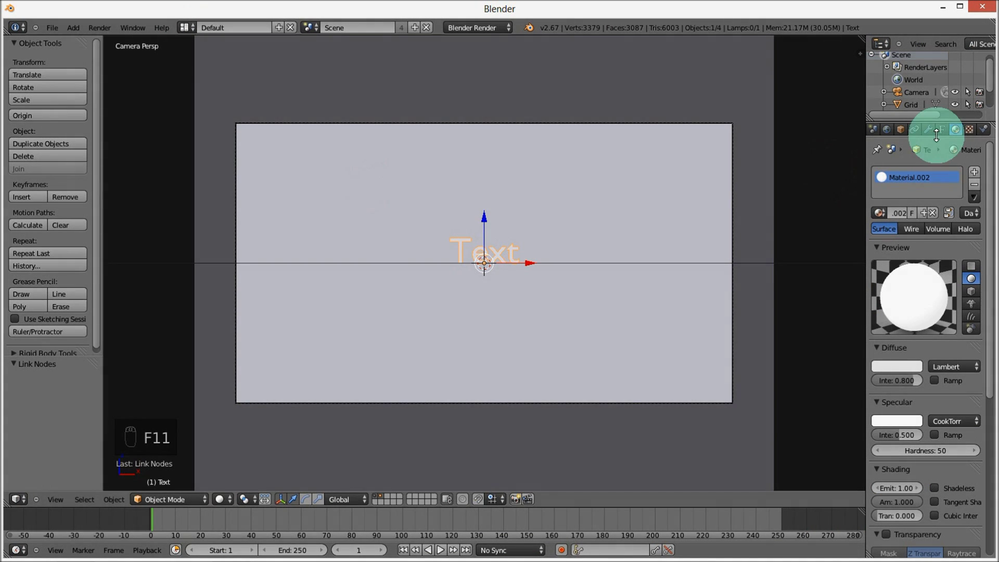
# - Name the render layers Flare center and Flare line, set its layer, and add a UV sphere
pyautogui.moveTo(902, 131); pyautogui.dragTo(987, 180)
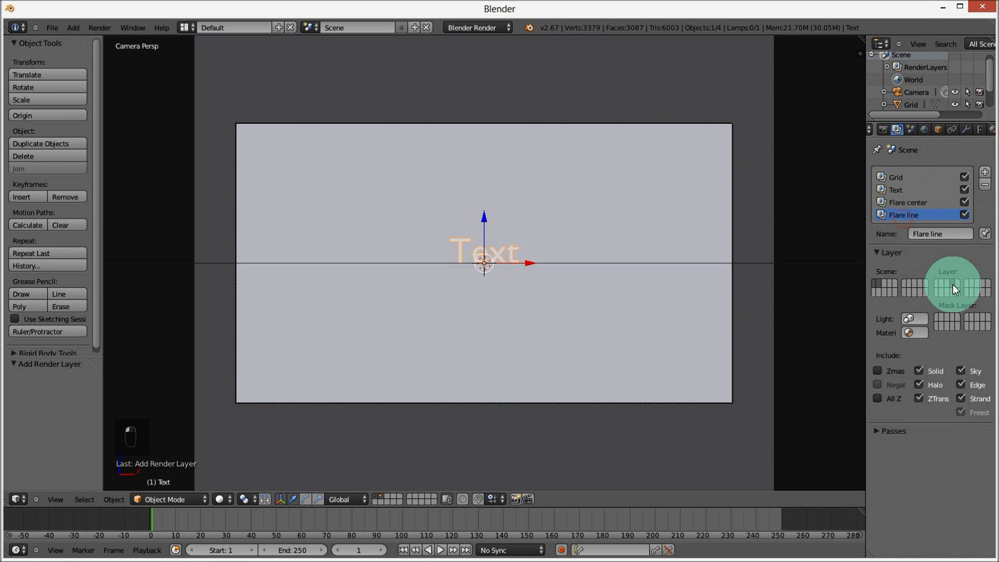
pyautogui.moveTo(82, 51); pyautogui.dragTo(80, 34)
pyautogui.press('z')
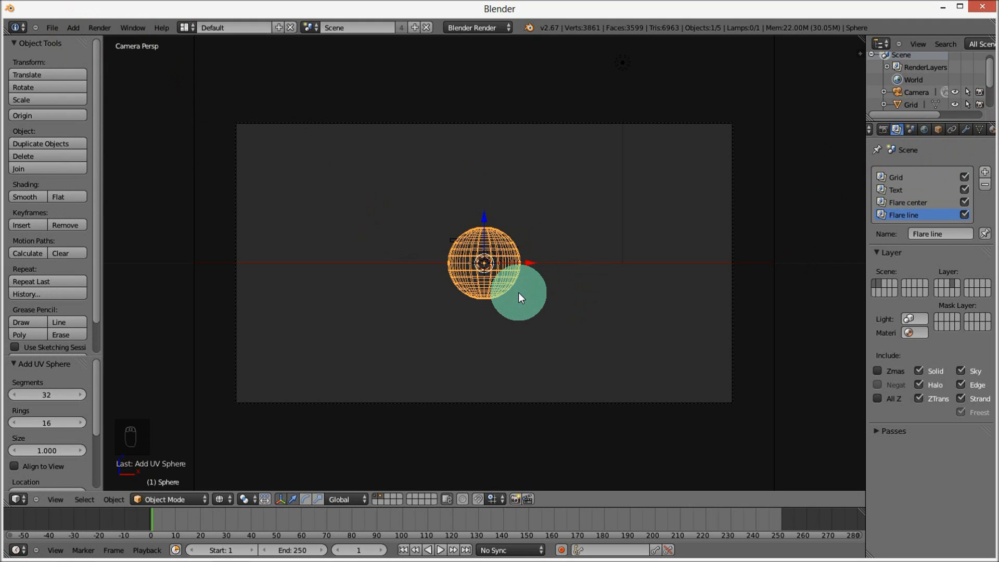
# - Zoom in and scale the glowing sphere down small
pyautogui.press('s')
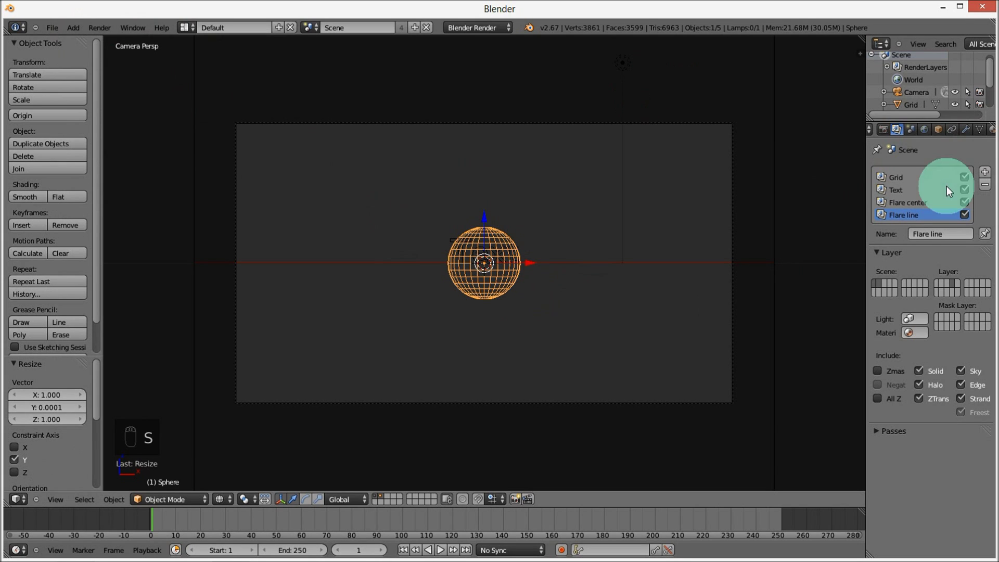
pyautogui.moveTo(940, 127); pyautogui.dragTo(901, 493)
pyautogui.middleClick(903, 446)
pyautogui.middleClick(645, 384)
pyautogui.press('s')
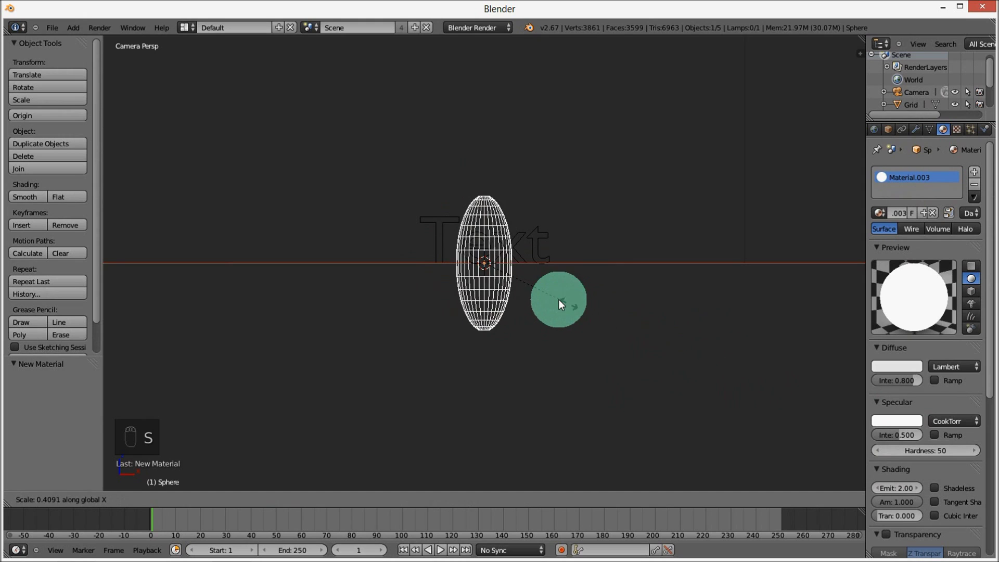
pyautogui.click(574, 321)
pyautogui.press('s')
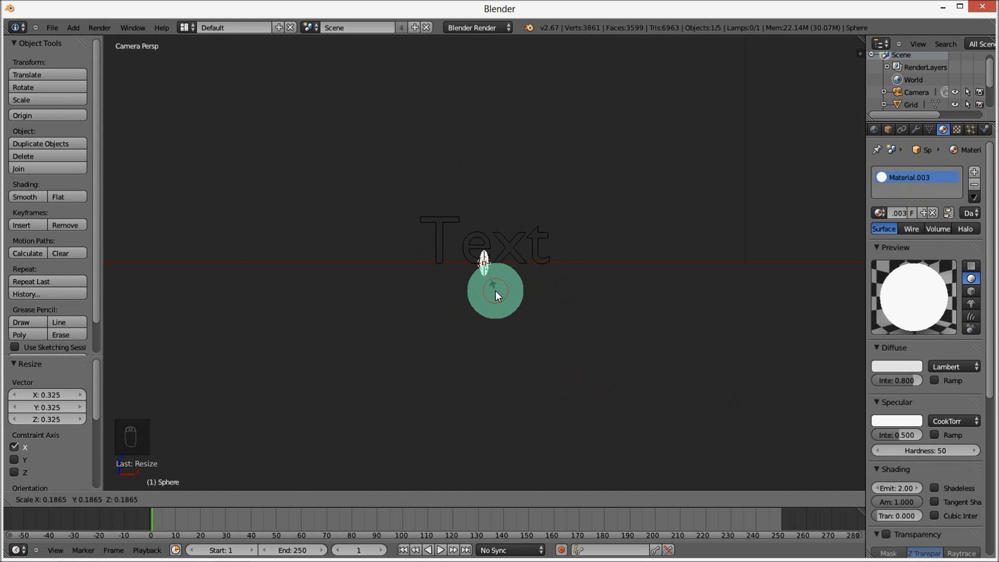
# - Duplicate the sphere and place the copy beside the letter t
pyautogui.moveTo(499, 306); pyautogui.dragTo(510, 319)
pyautogui.moveTo(510, 318); pyautogui.dragTo(731, 253)
# - Move the sphere copy lower, shrink it and stretch it along Z
pyautogui.press('shift+d')
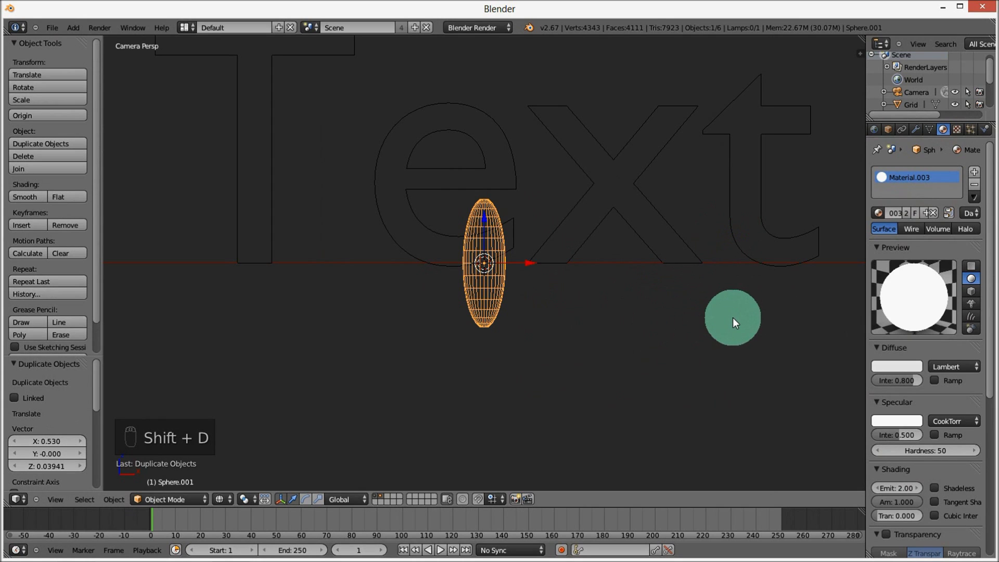
pyautogui.press('s')
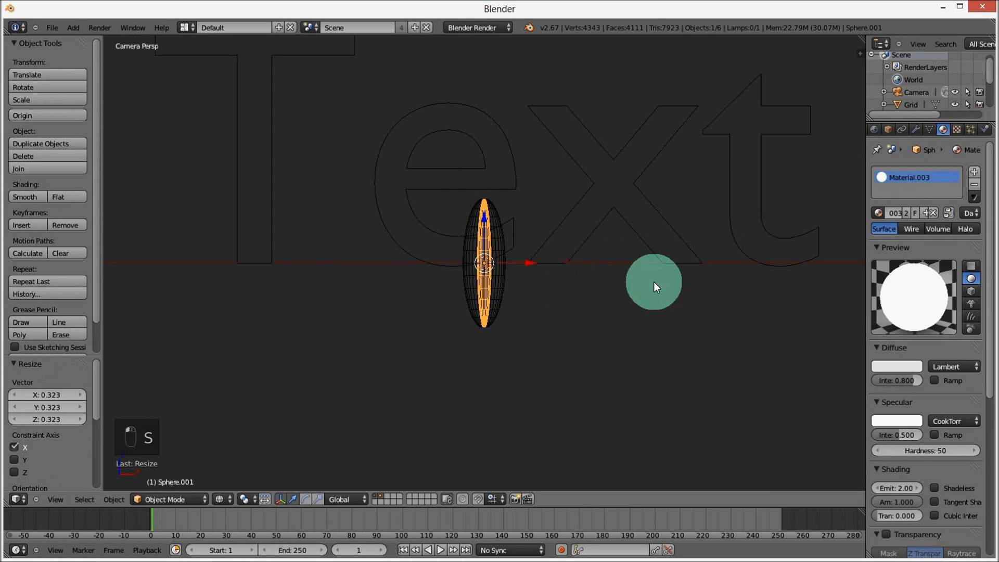
pyautogui.press('s')
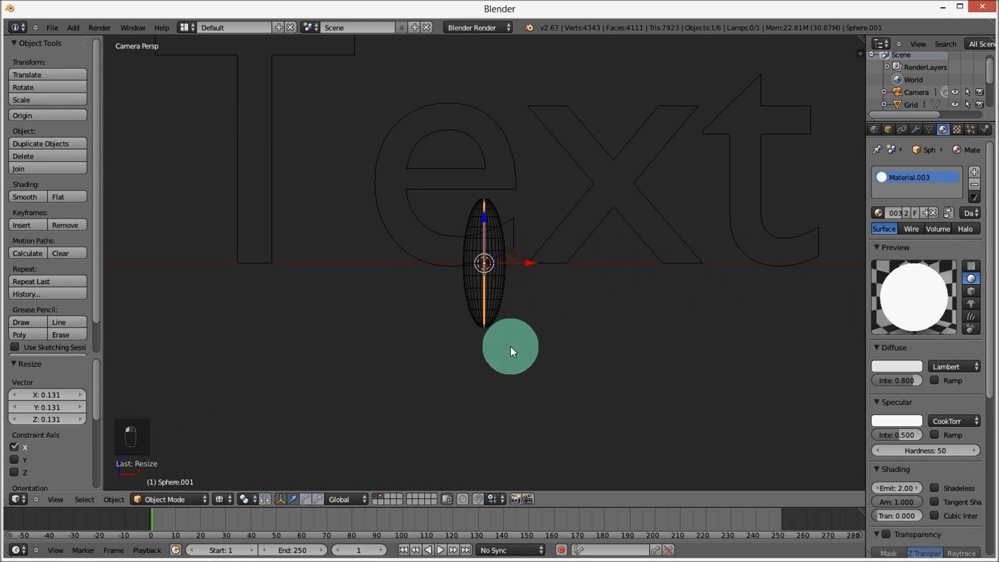
pyautogui.press('s')
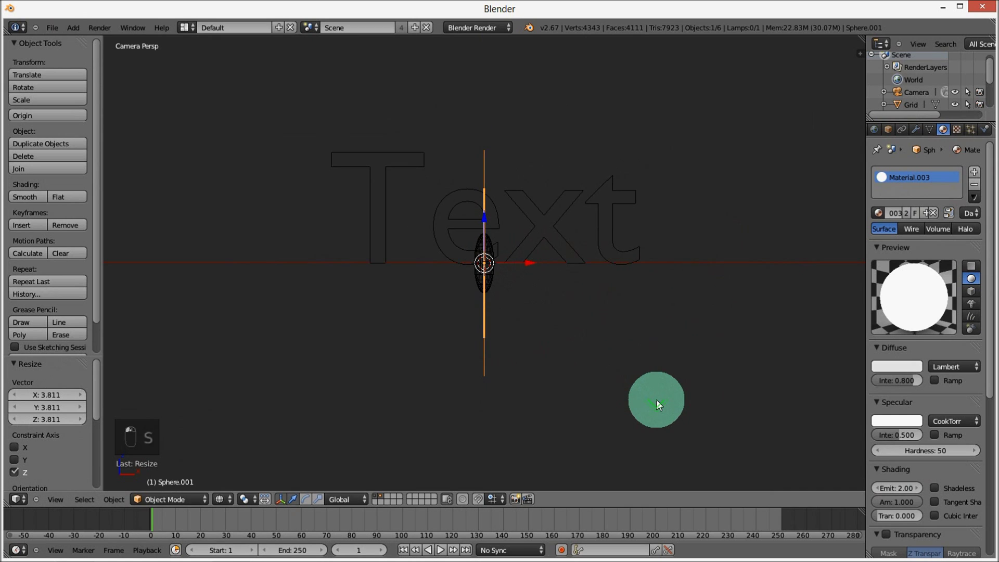
# - Move the sphere to another scene layer and show the flare layers again
pyautogui.press('m')
pyautogui.moveTo(494, 297); pyautogui.dragTo(622, 330)
pyautogui.press('m')
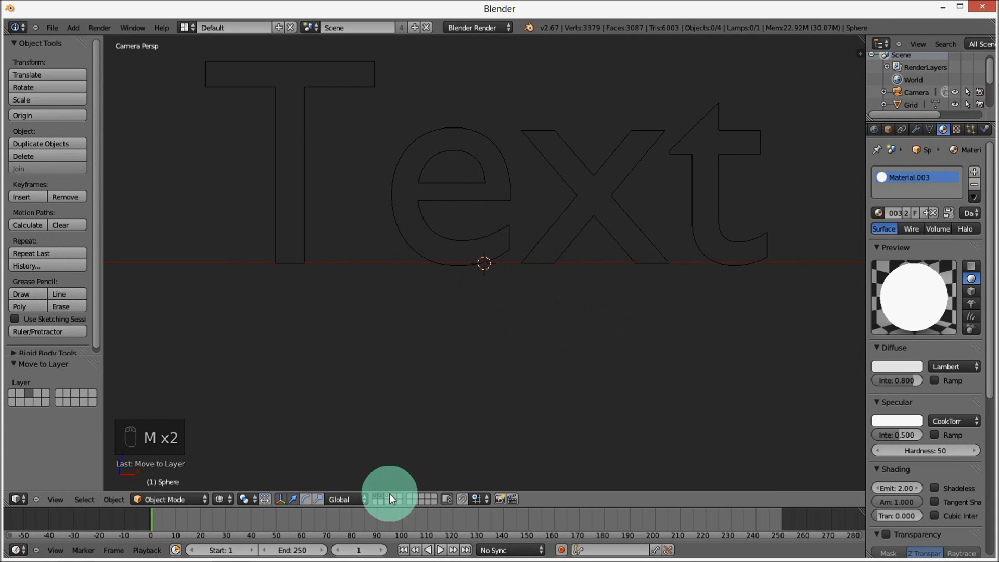
pyautogui.moveTo(390, 498); pyautogui.dragTo(375, 513)
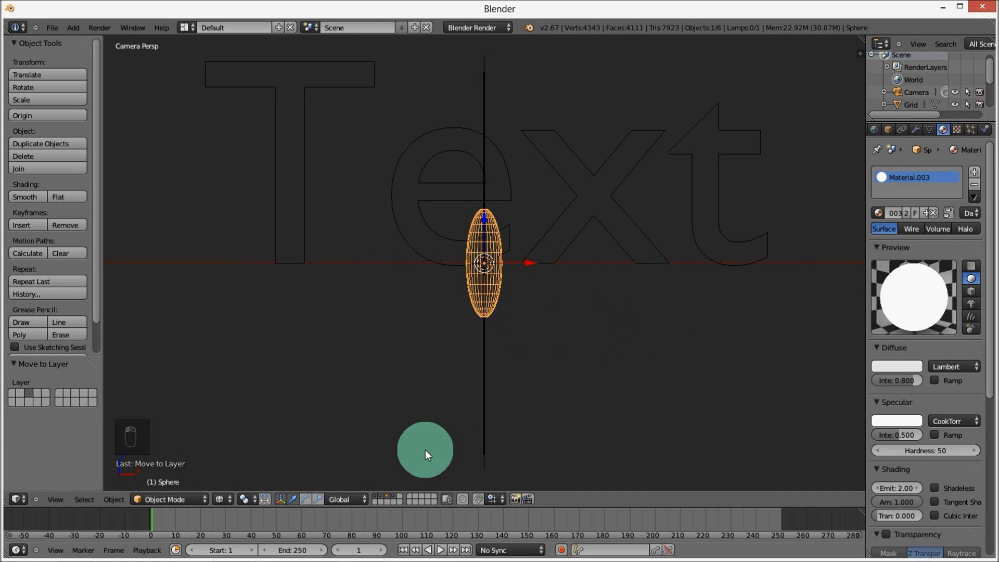
pyautogui.middleClick(439, 400)
pyautogui.click(438, 400)
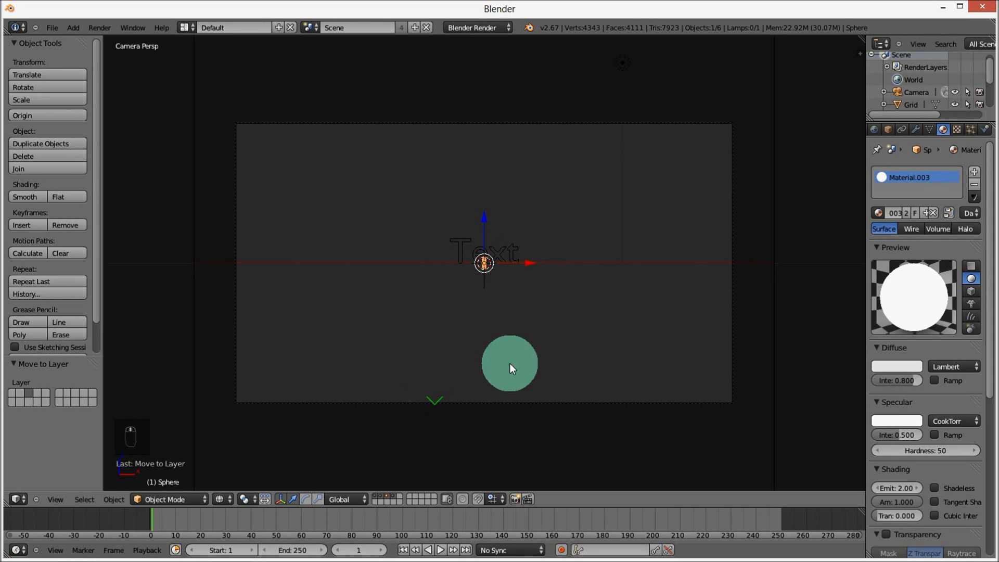
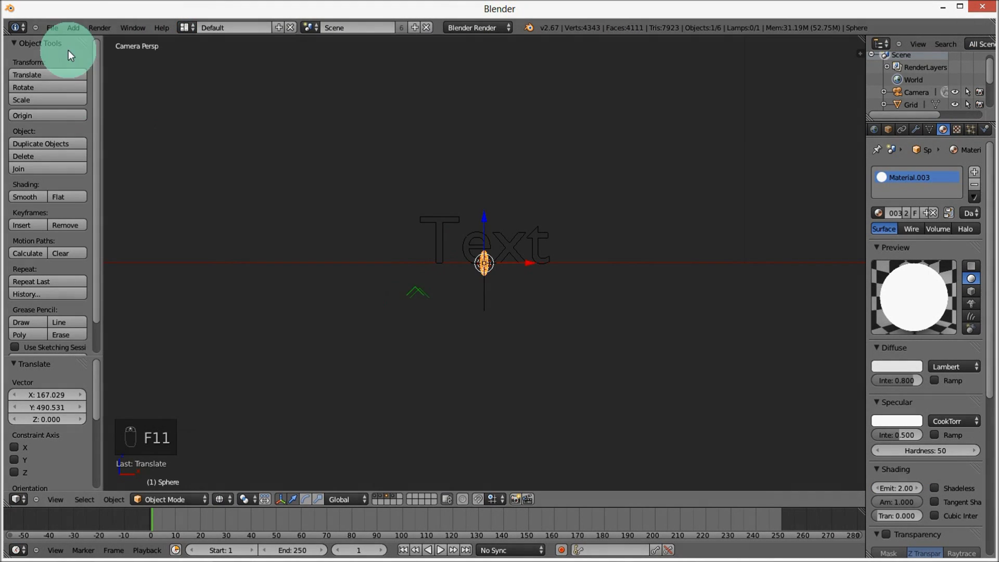
# - Add an upright plane scaled around the text and move it onto another layer
pyautogui.moveTo(83, 29); pyautogui.dragTo(392, 262)
pyautogui.press('r')
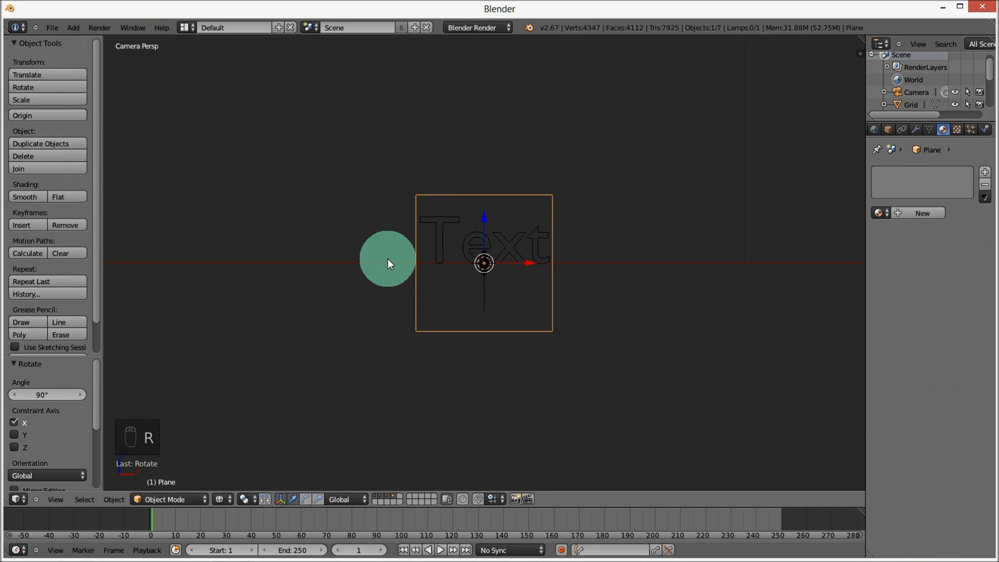
pyautogui.press('s')
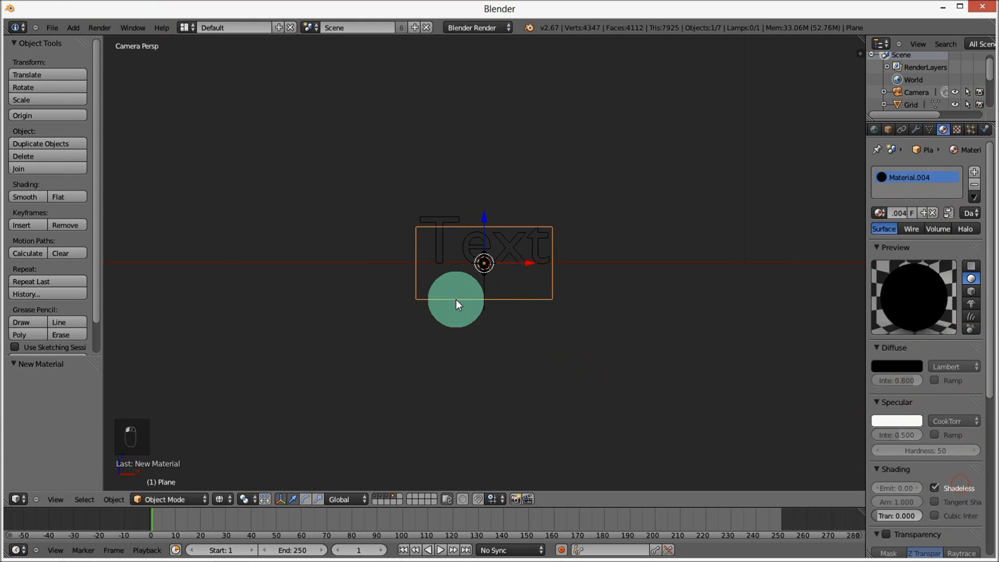
pyautogui.press('m')
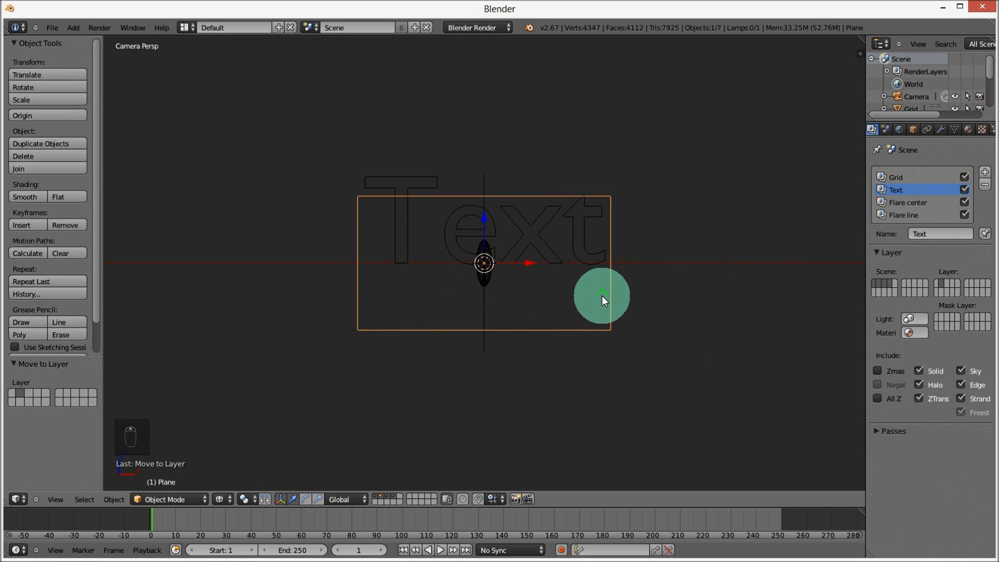
# - Slide the black plane along X until it sits roughly centred (X about 0) on the text
pyautogui.press('g')
pyautogui.moveTo(651, 311); pyautogui.dragTo(507, 326)
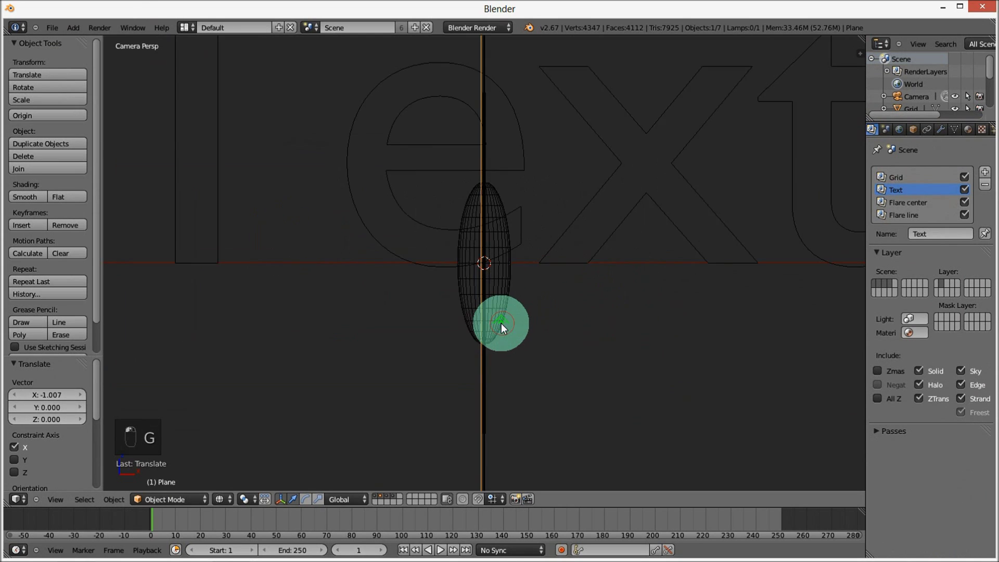
pyautogui.click(506, 326)
pyautogui.moveTo(506, 326); pyautogui.dragTo(473, 278)
pyautogui.press('g')
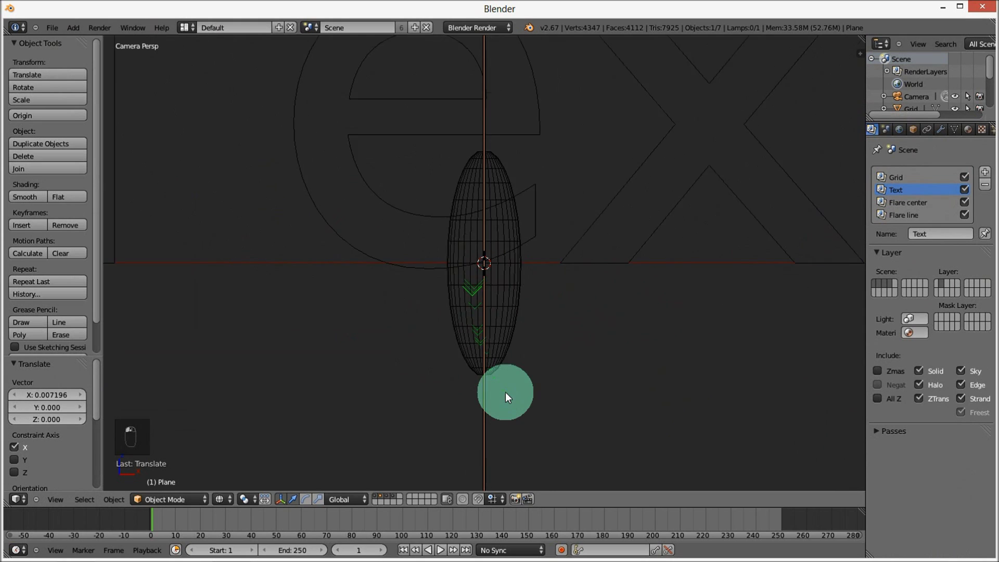
pyautogui.moveTo(510, 395); pyautogui.dragTo(973, 135)
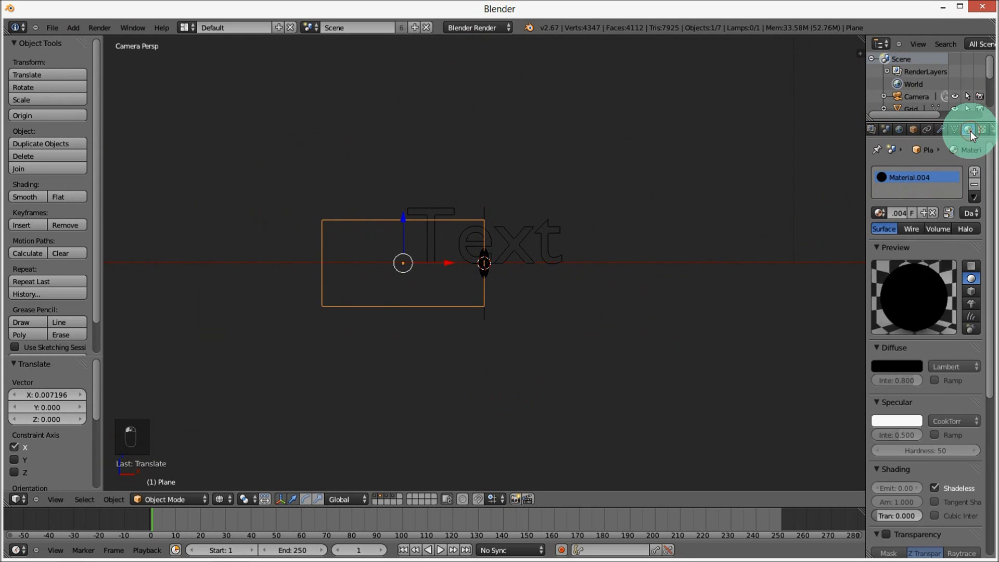
# - Box-select the flare objects, duplicate them and keyframe the copy
pyautogui.middleClick(488, 298)
pyautogui.press('b')
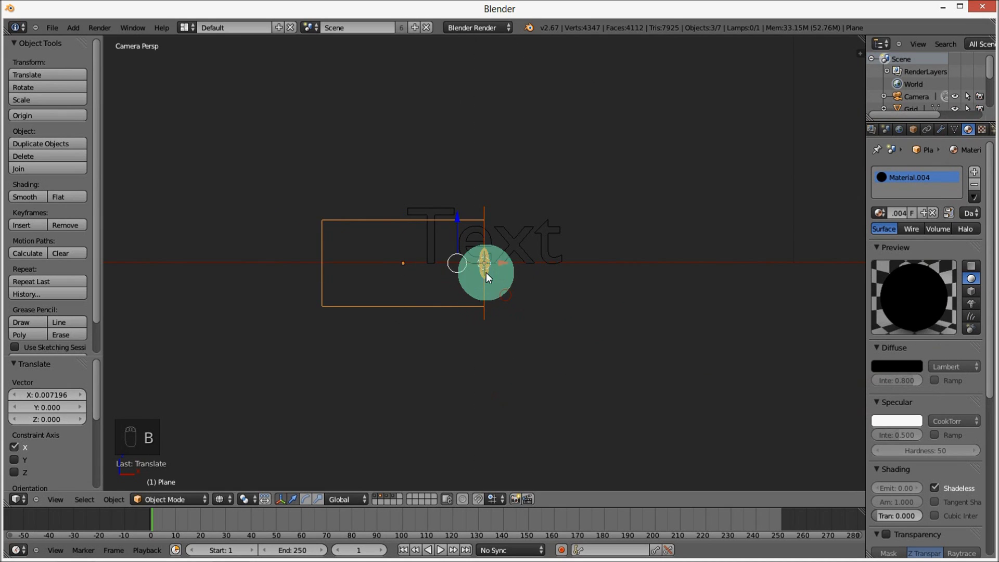
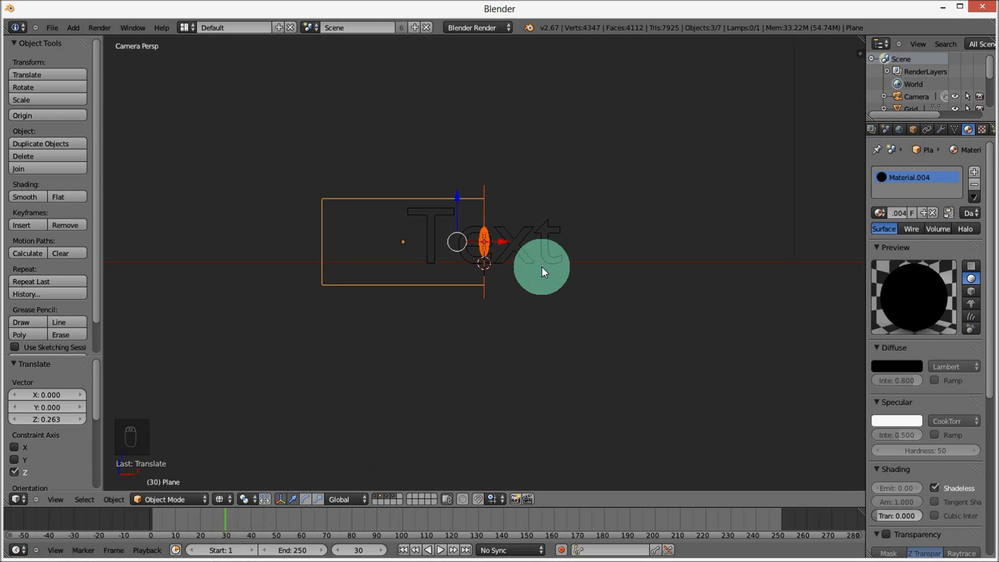
pyautogui.press('shift+d')
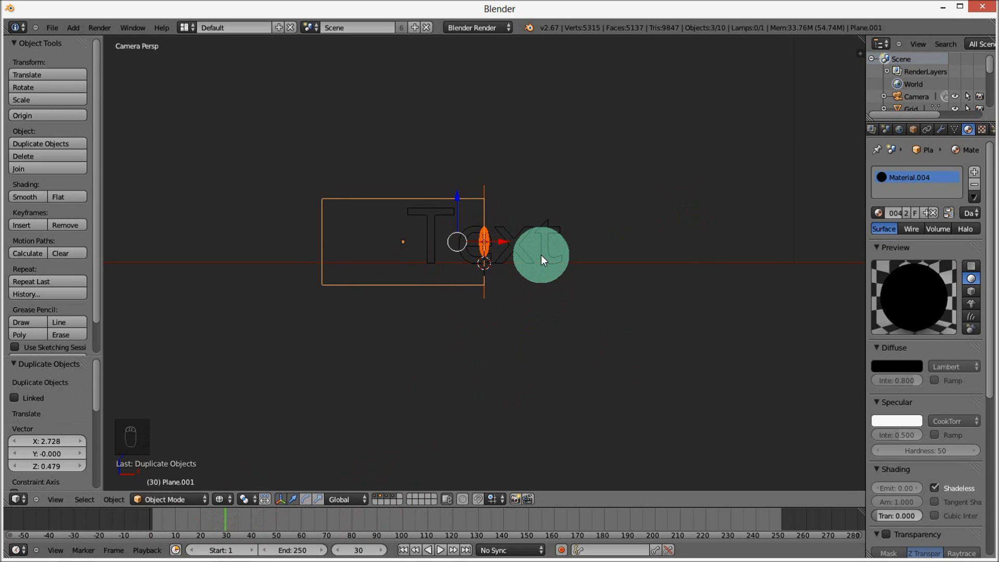
pyautogui.press('i')
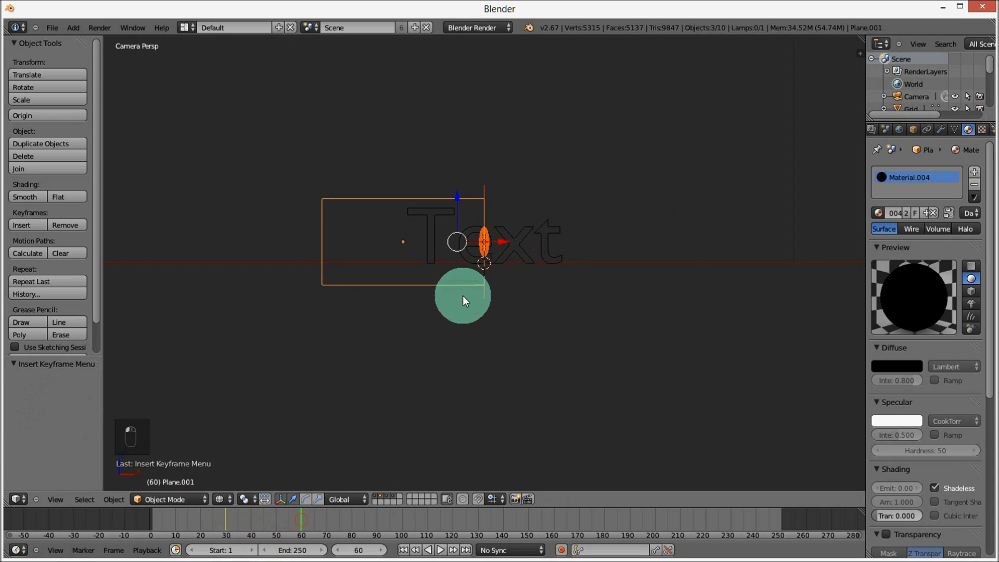
# - Move the black shadeless plane about −1.73 along X, left of the text, and keyframe it
pyautogui.press('g')
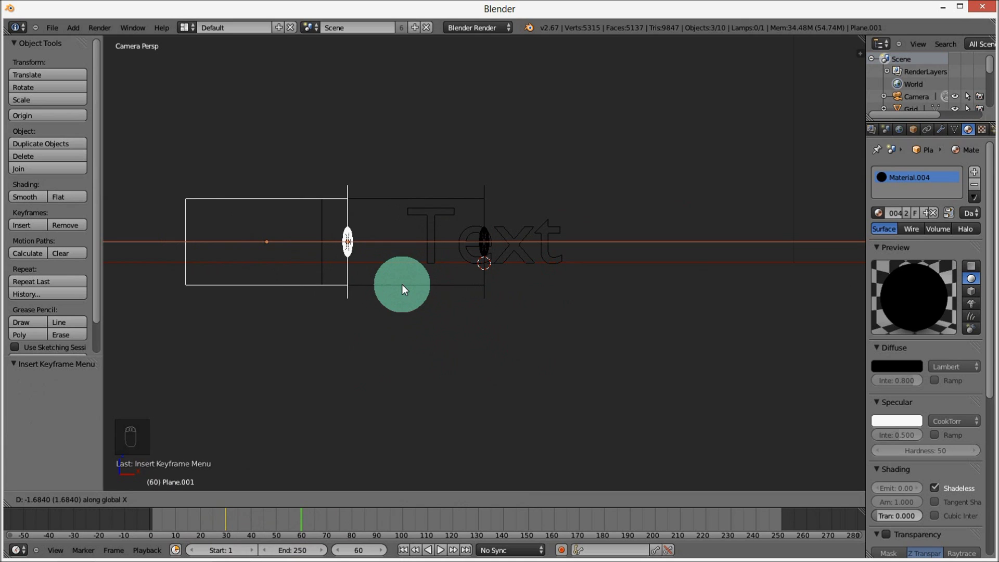
pyautogui.moveTo(403, 289); pyautogui.dragTo(548, 250)
pyautogui.press('i')
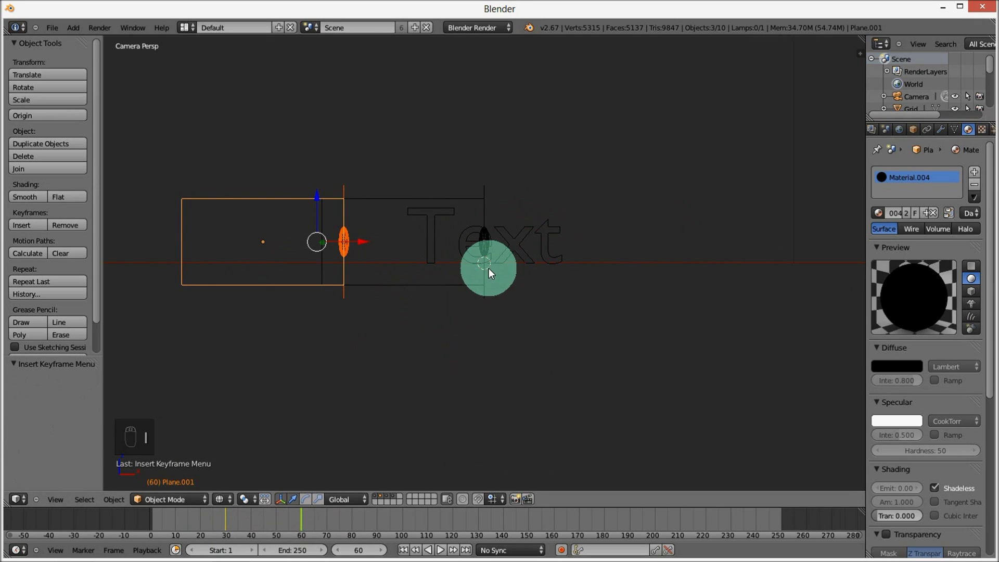
# - Select the glowing white sphere and insert a keyframe at the current frame
pyautogui.moveTo(490, 303); pyautogui.dragTo(478, 220)
pyautogui.moveTo(479, 220); pyautogui.dragTo(499, 431)
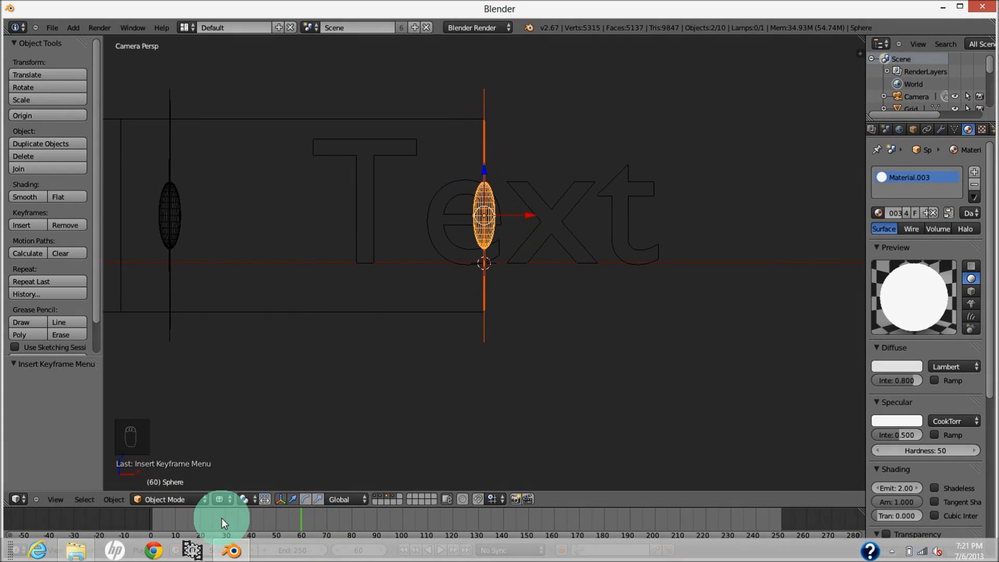
pyautogui.click(230, 526)
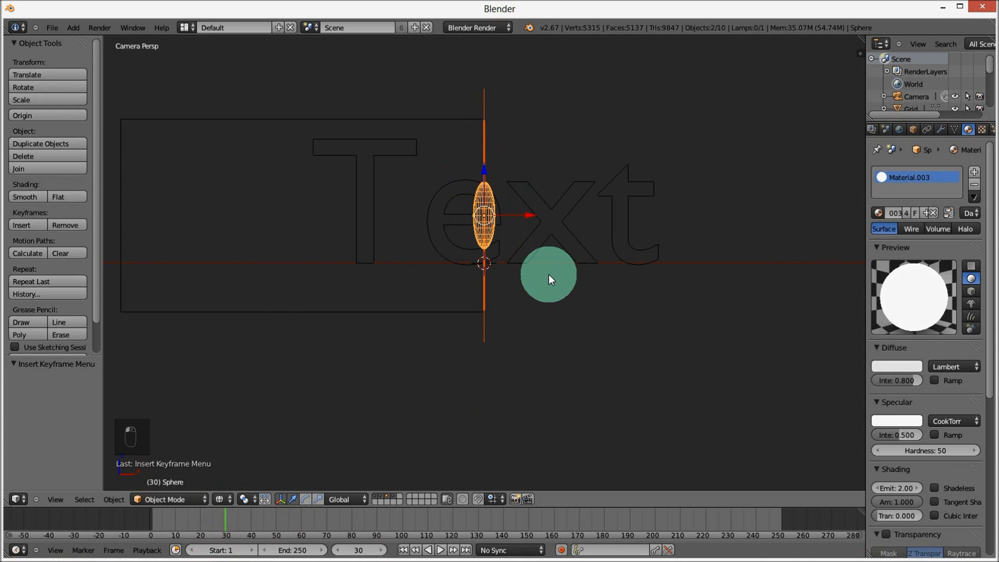
pyautogui.press('i')
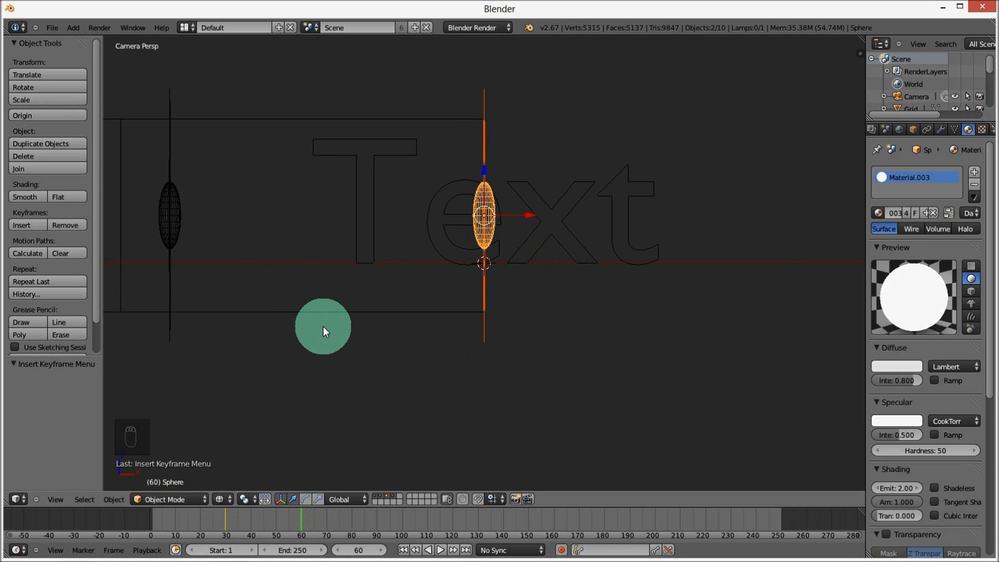
pyautogui.moveTo(328, 316); pyautogui.dragTo(347, 178)
pyautogui.moveTo(351, 217); pyautogui.dragTo(714, 274)
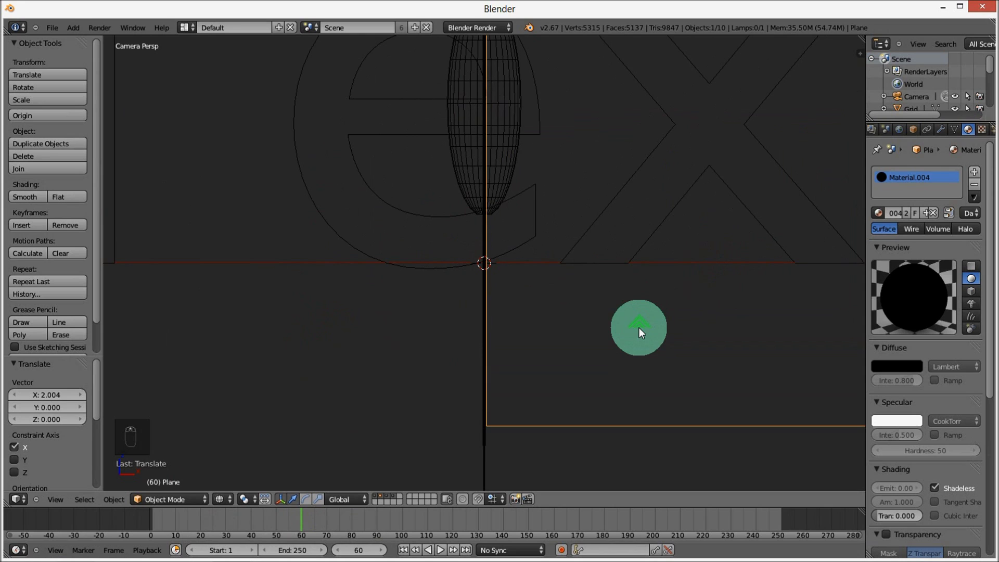
# - Move the black plane along X at a later frame and insert a Location keyframe
pyautogui.press('g')
pyautogui.moveTo(660, 330); pyautogui.dragTo(658, 330)
pyautogui.moveTo(658, 329); pyautogui.dragTo(298, 371)
pyautogui.moveTo(280, 540); pyautogui.dragTo(229, 526)
pyautogui.moveTo(229, 526); pyautogui.dragTo(522, 262)
pyautogui.press('i')
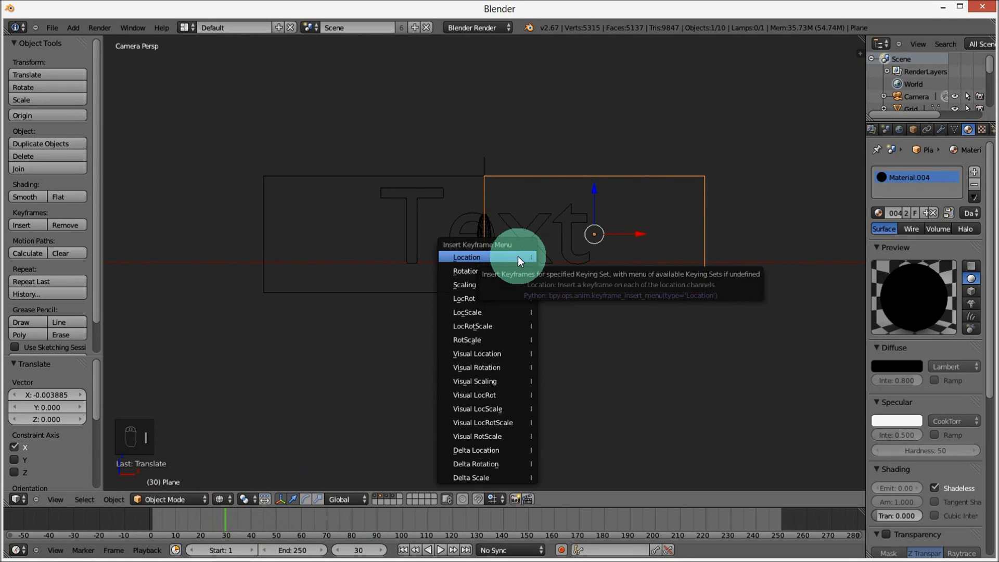
pyautogui.moveTo(229, 532); pyautogui.dragTo(291, 536)
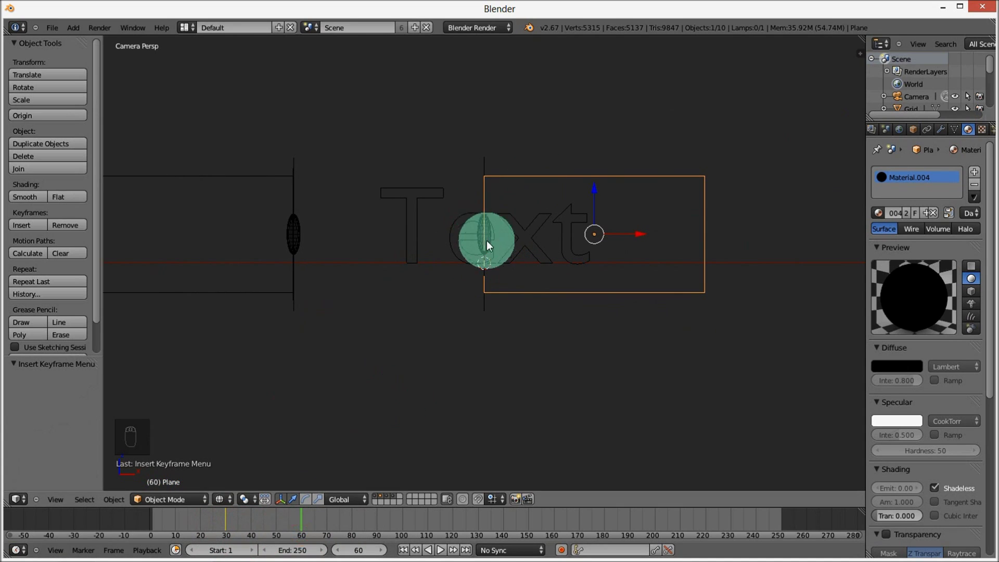
pyautogui.moveTo(489, 195); pyautogui.dragTo(482, 236)
# - Place the emissive sphere at the plane's left edge, then switch to camera view
pyautogui.middleClick(482, 235)
pyautogui.moveTo(484, 231); pyautogui.dragTo(634, 212)
pyautogui.click(635, 212)
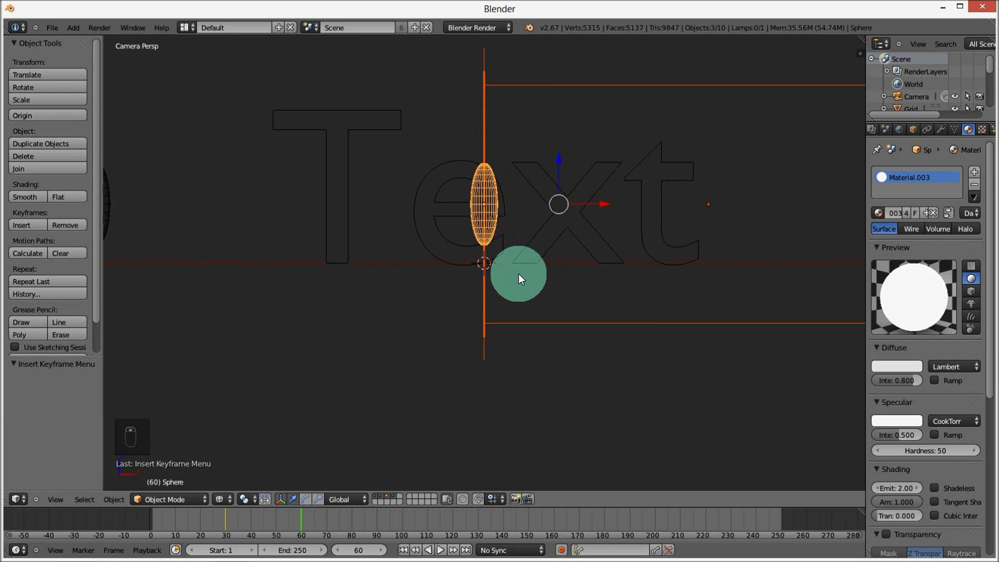
pyautogui.middleClick(530, 361)
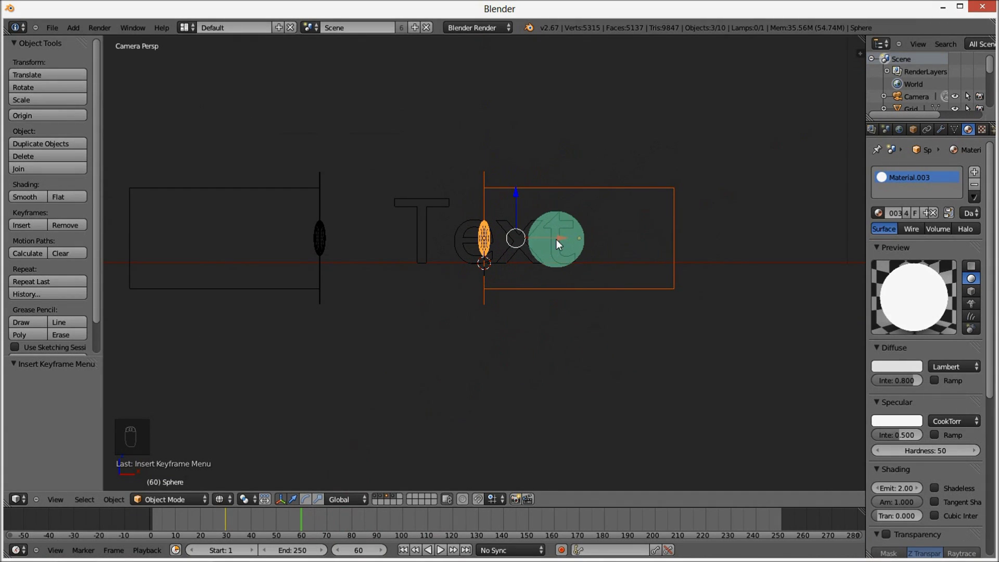
pyautogui.rightClick(732, 252)
pyautogui.press('i')
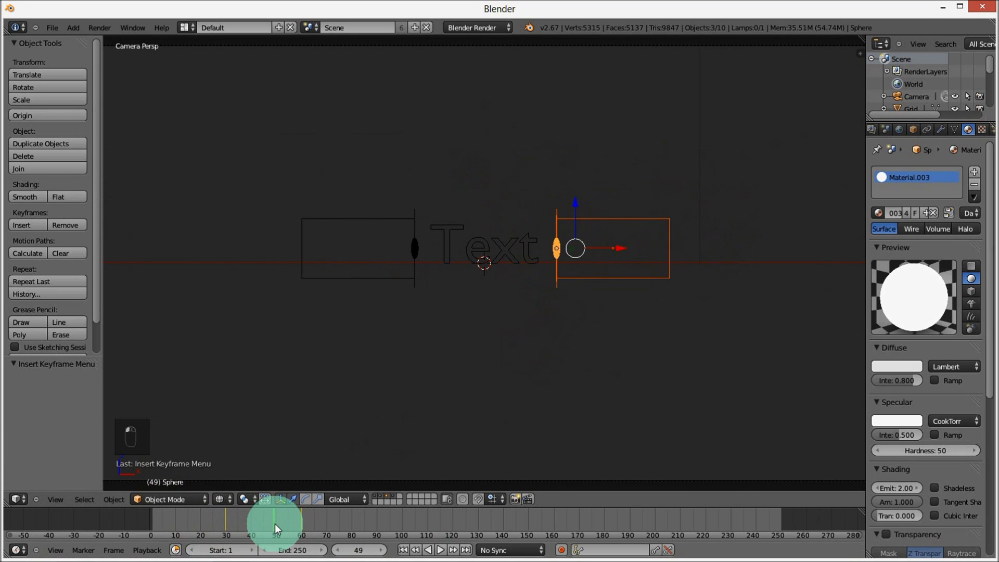
pyautogui.middleClick(421, 422)
# - Keyframe the camera focal length at 35 mm and 38 mm on different frames
pyautogui.click(248, 521)
pyautogui.moveTo(404, 370); pyautogui.dragTo(936, 214)
pyautogui.moveTo(936, 214); pyautogui.dragTo(900, 208)
pyautogui.moveTo(900, 207); pyautogui.dragTo(900, 207)
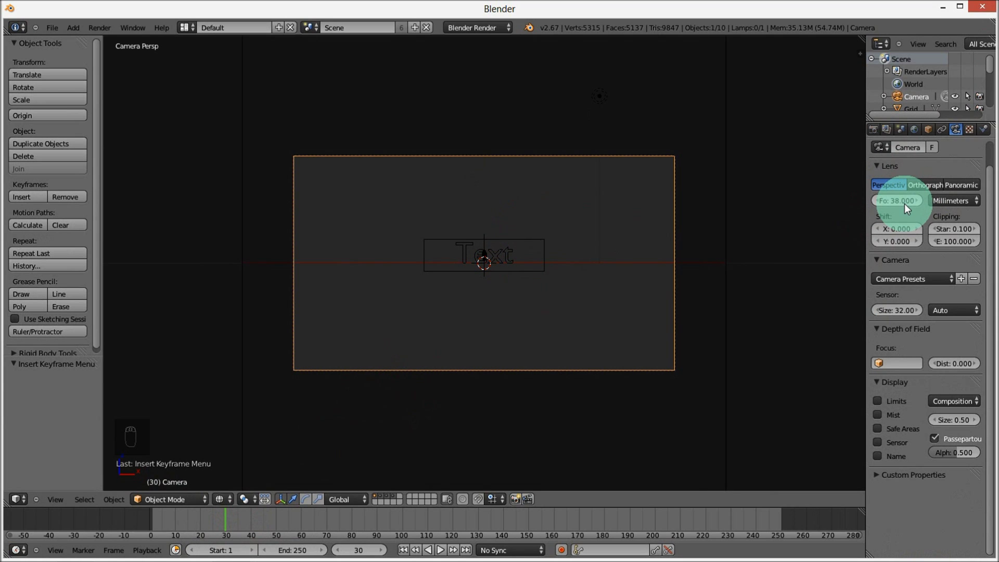
pyautogui.press('i')
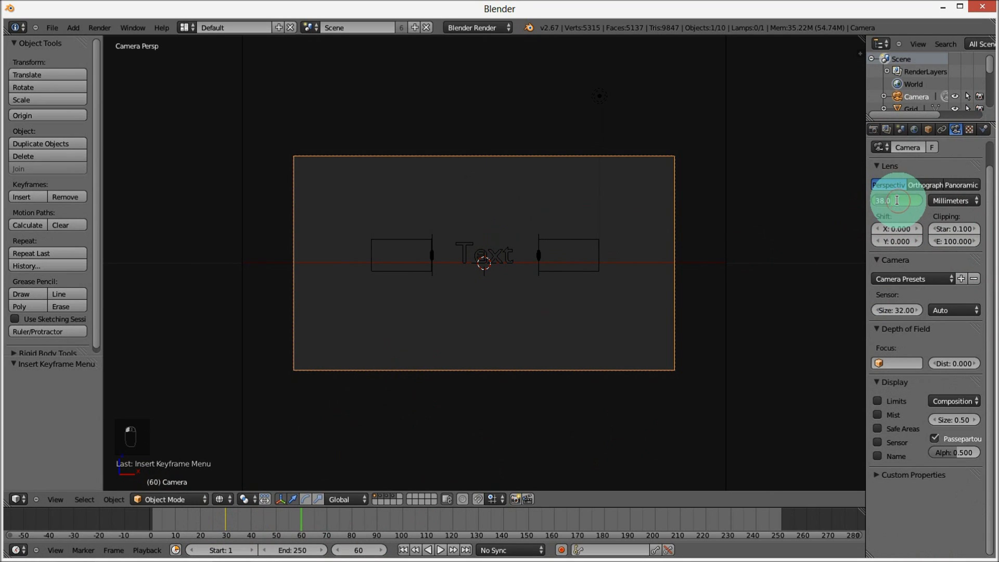
pyautogui.press('i')
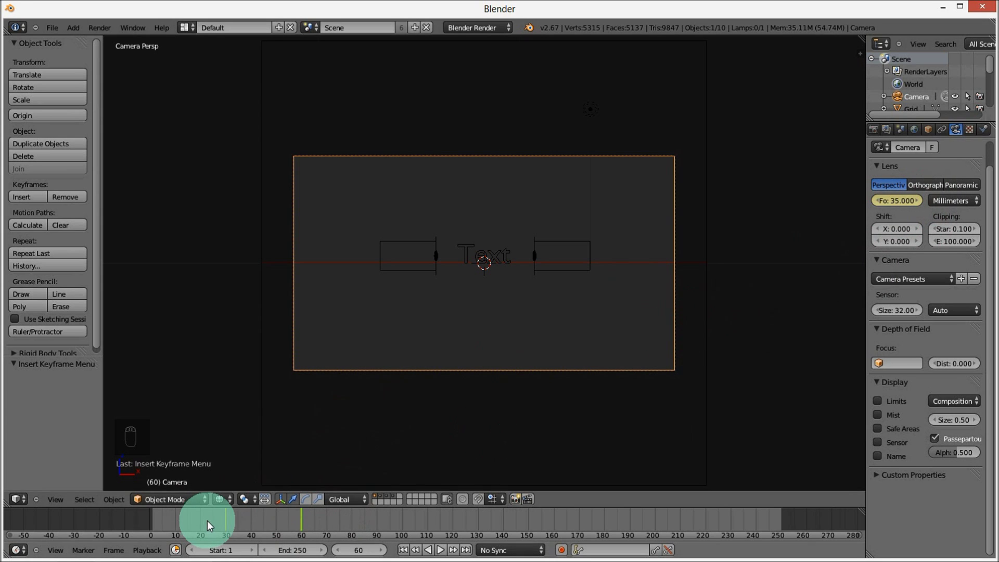
pyautogui.moveTo(227, 523); pyautogui.dragTo(254, 524)
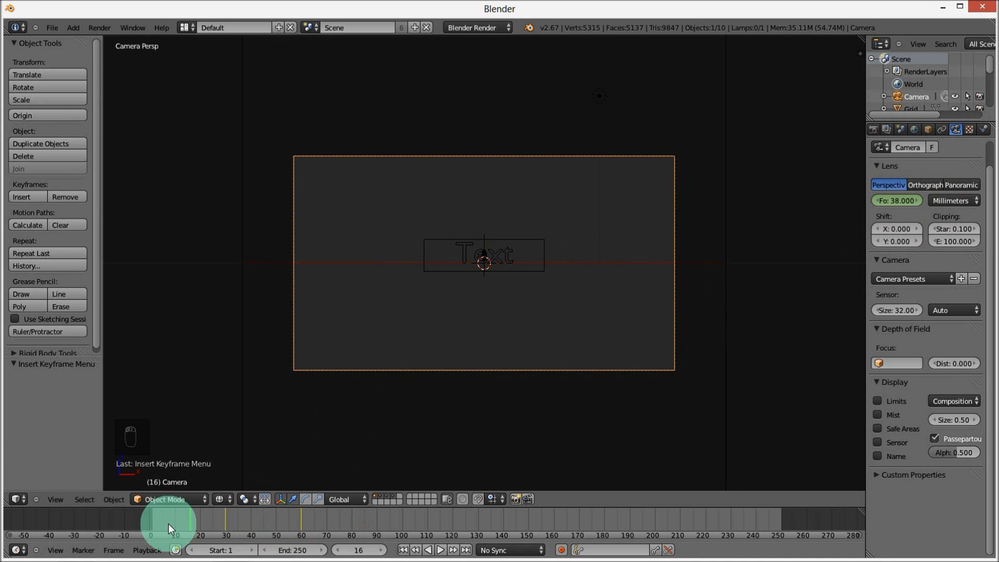
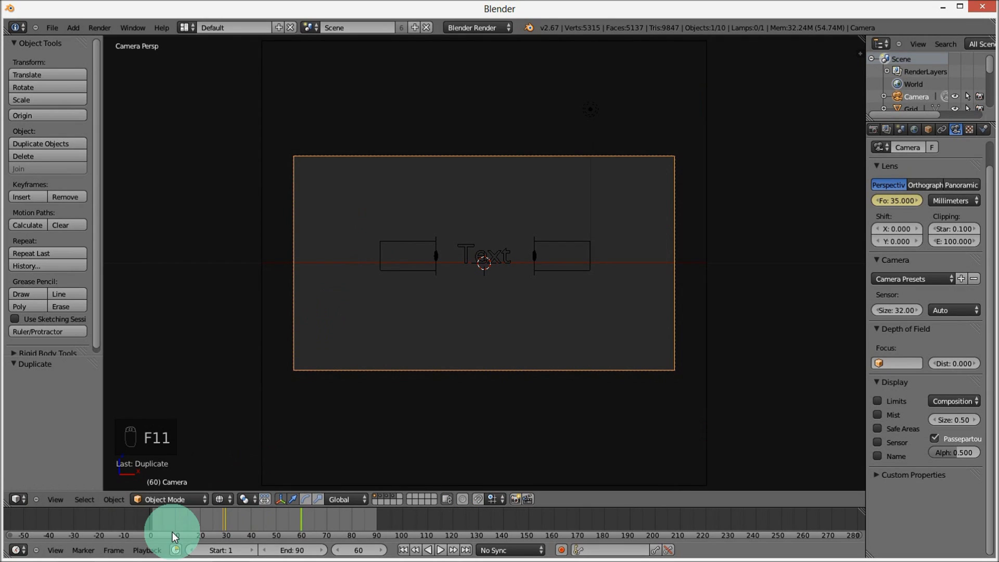
pyautogui.press('alt+a')
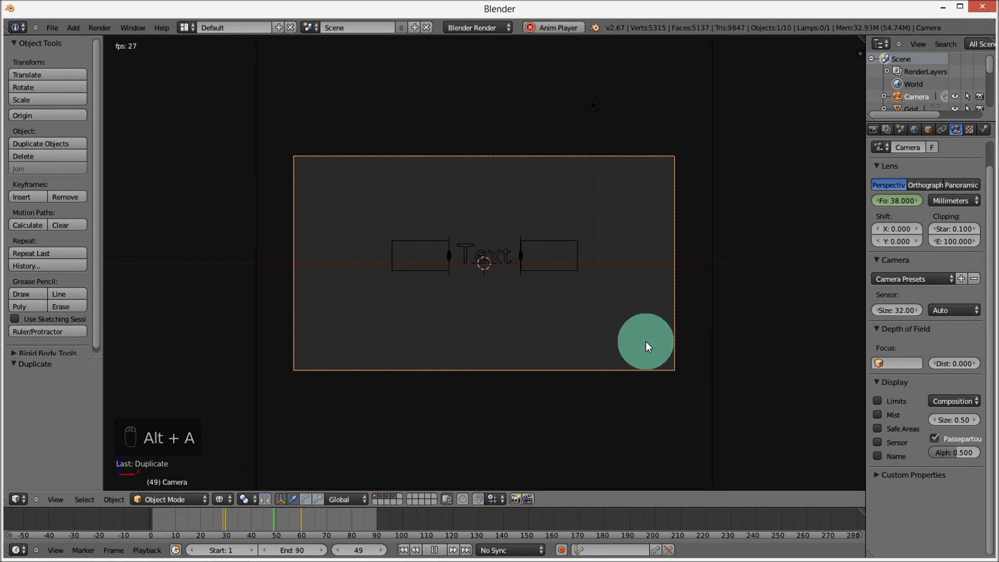
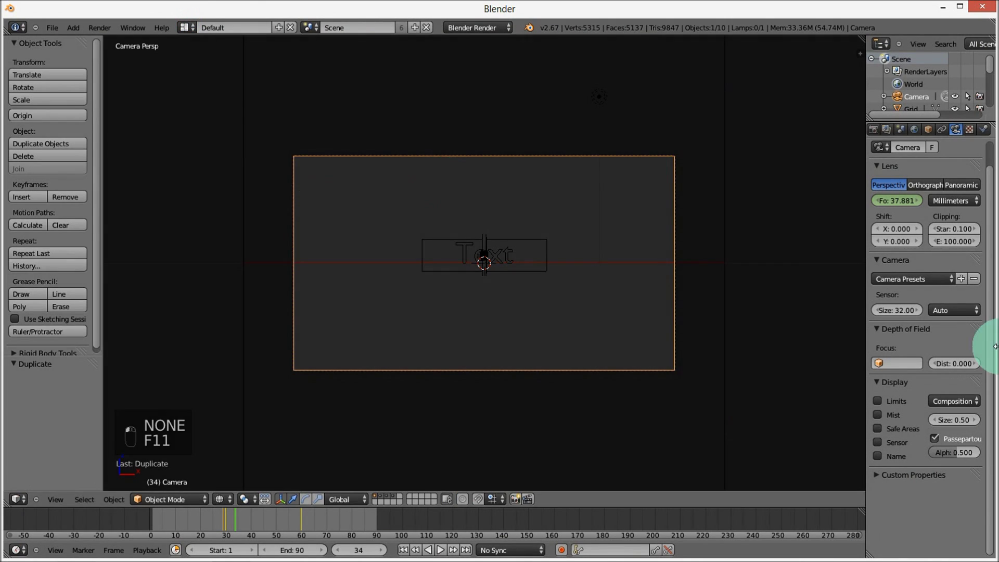
# - Resize the selected emissive sphere beside the text
pyautogui.moveTo(491, 218); pyautogui.dragTo(604, 296)
pyautogui.press('s')
pyautogui.press('s')
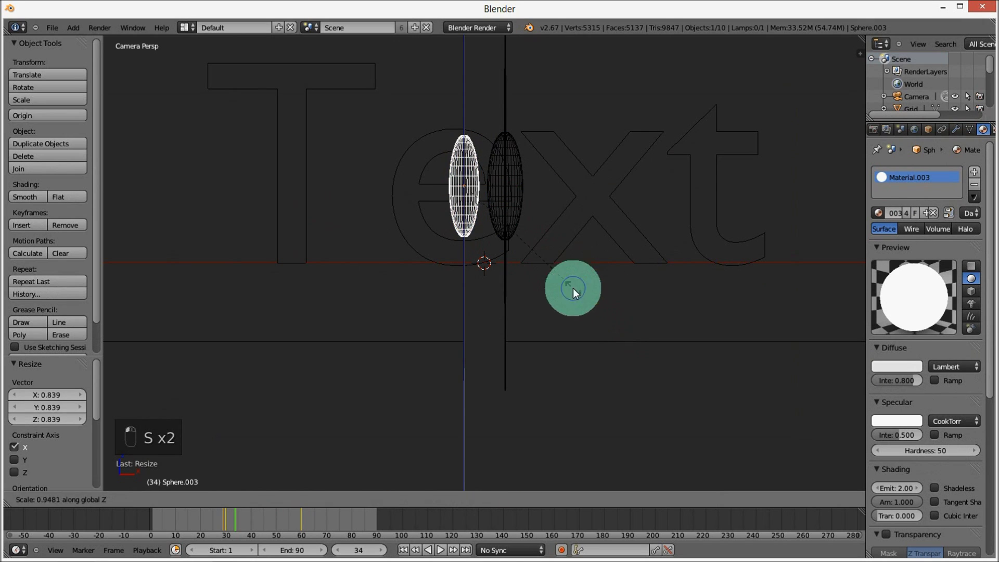
pyautogui.press('s')
pyautogui.press('s')
pyautogui.click(553, 236)
pyautogui.press('s')
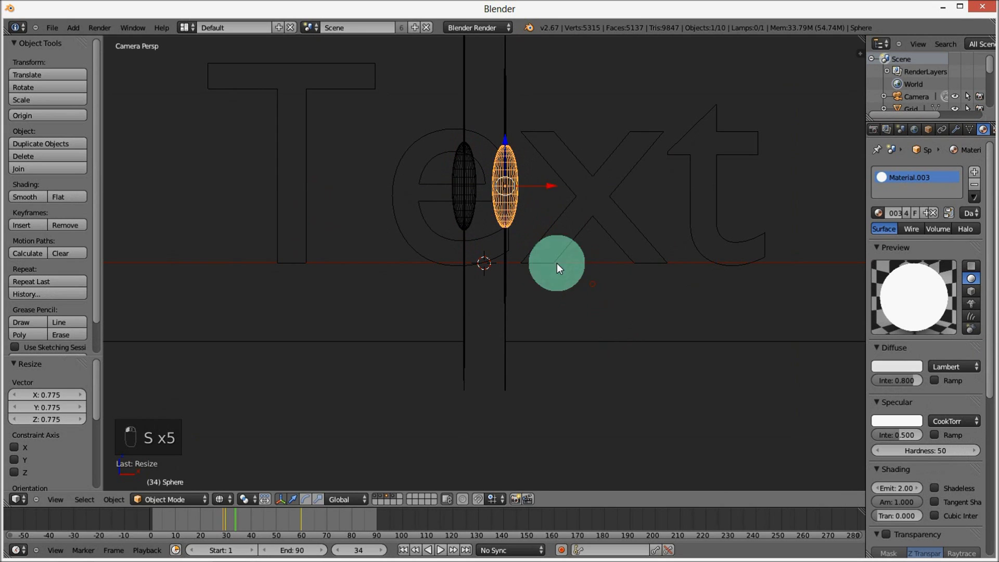
# - Duplicate two more spheres, shrinking one and stretching the last vertically
pyautogui.press('shift+d')
pyautogui.click(539, 229)
pyautogui.press('s')
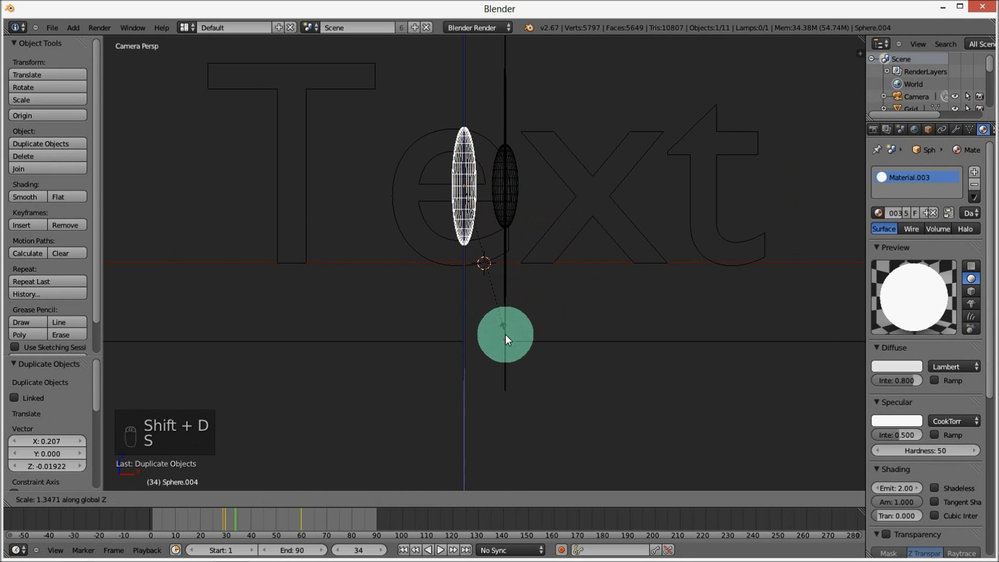
pyautogui.press('s')
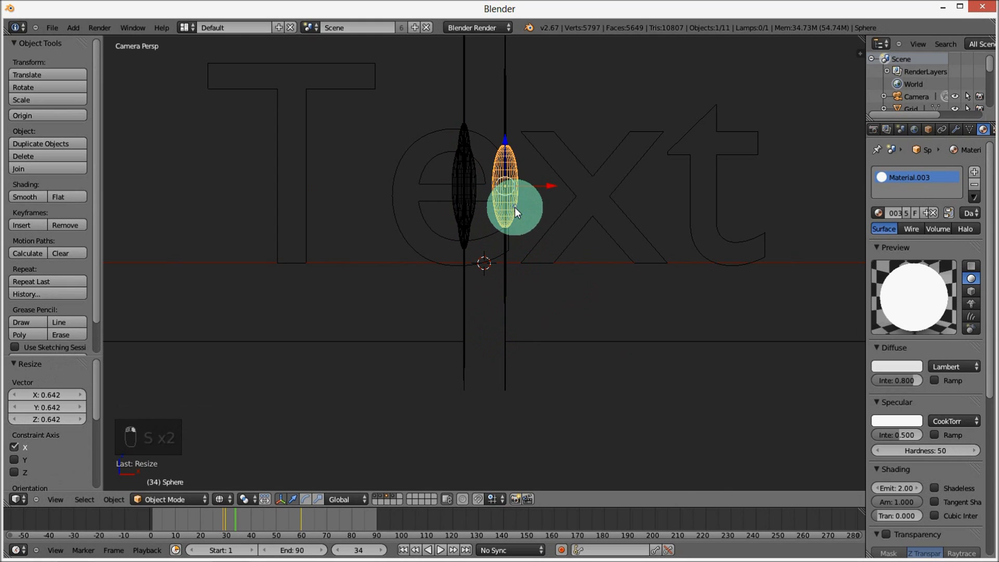
pyautogui.press('shift+d')
pyautogui.click(509, 280)
pyautogui.click(583, 275)
pyautogui.press('s')
pyautogui.press('s')
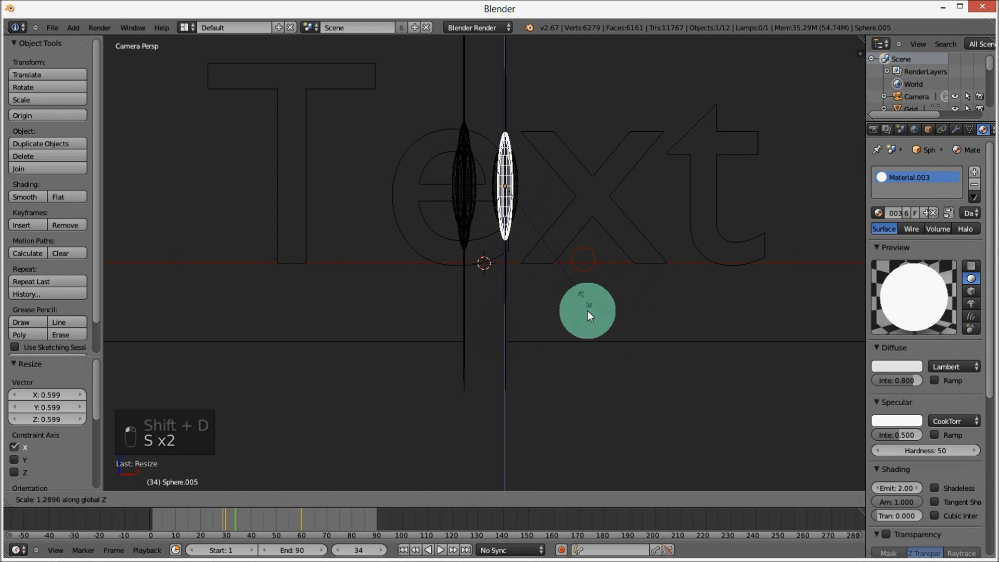
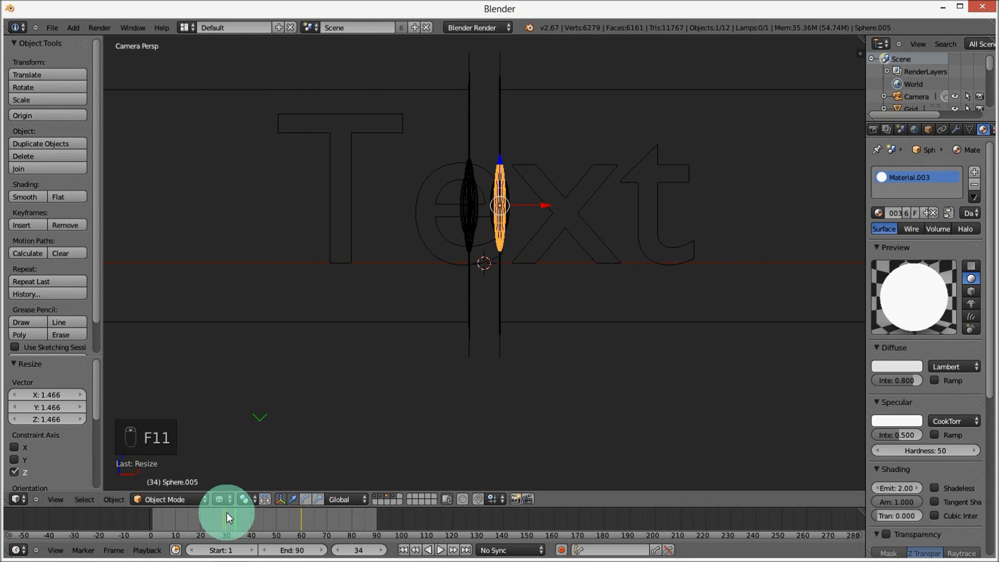
# - Check the 1920×1080, 24 fps render settings and play the animation with Alt+A
pyautogui.middleClick(230, 526)
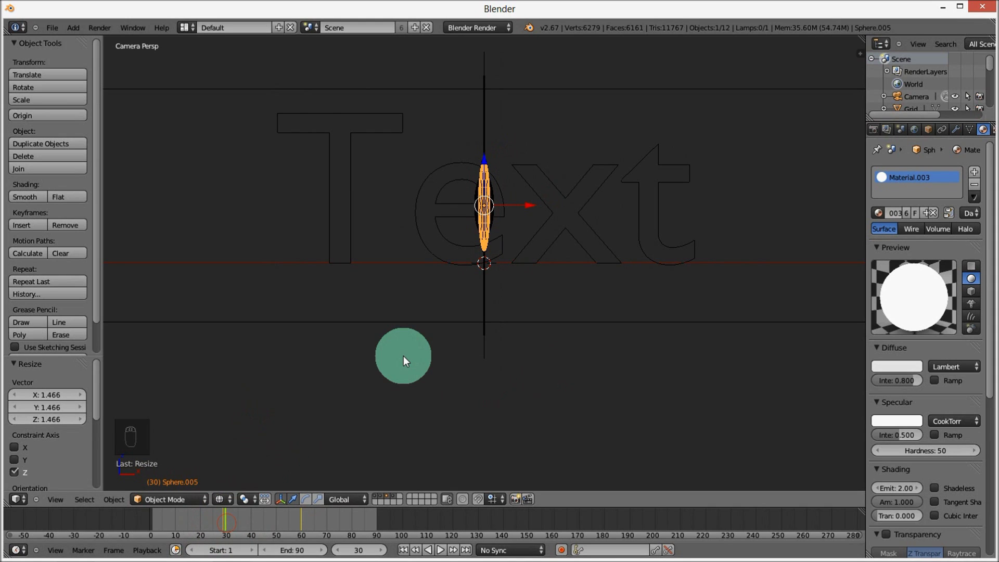
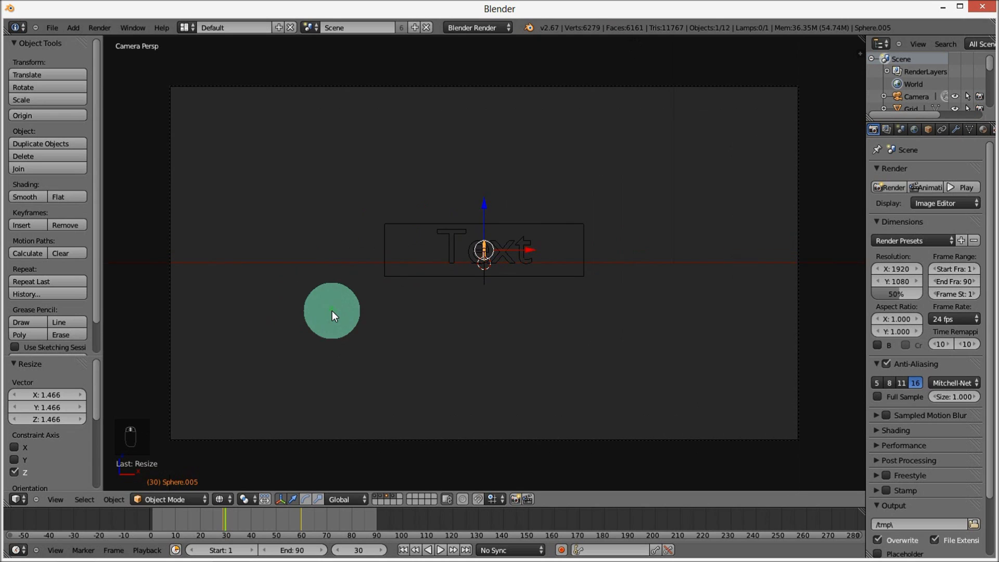
pyautogui.press('alt+a')
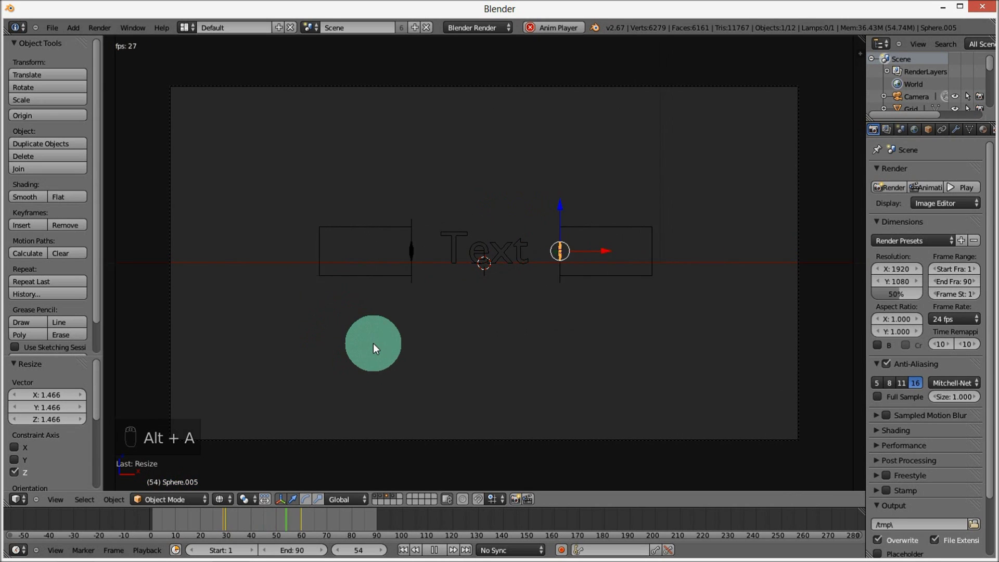